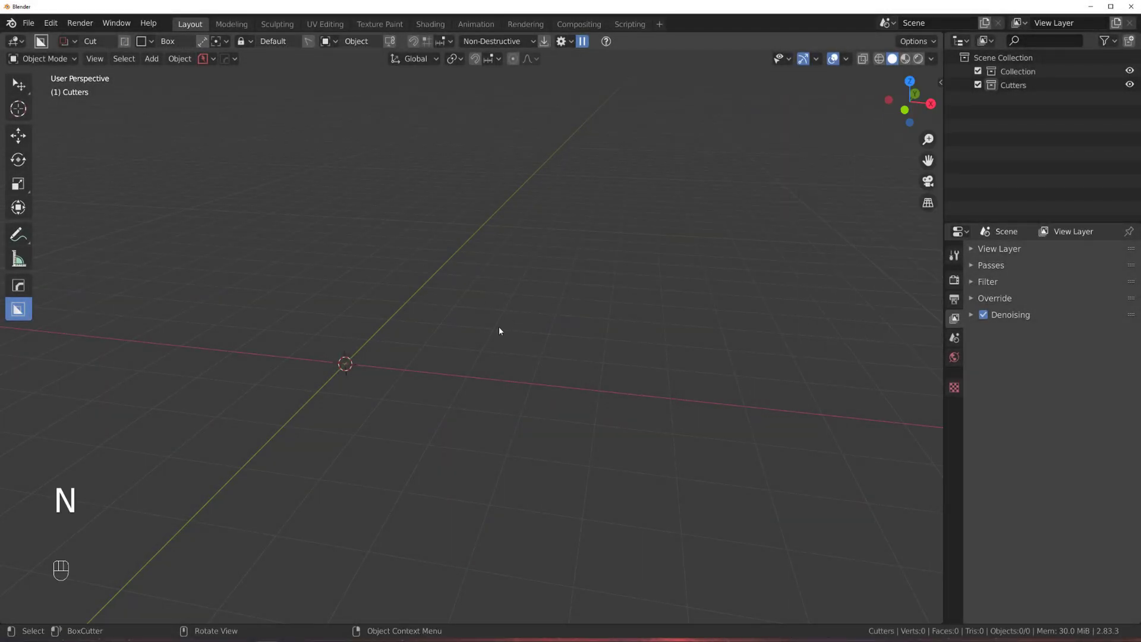
Orbit the empty scene around its origin before adding anything
{"action": "middle_click", "coordinate": [497, 331]}
{"action": "left_click_drag", "start_coordinate": [460, 313], "coordinate": [507, 293]}
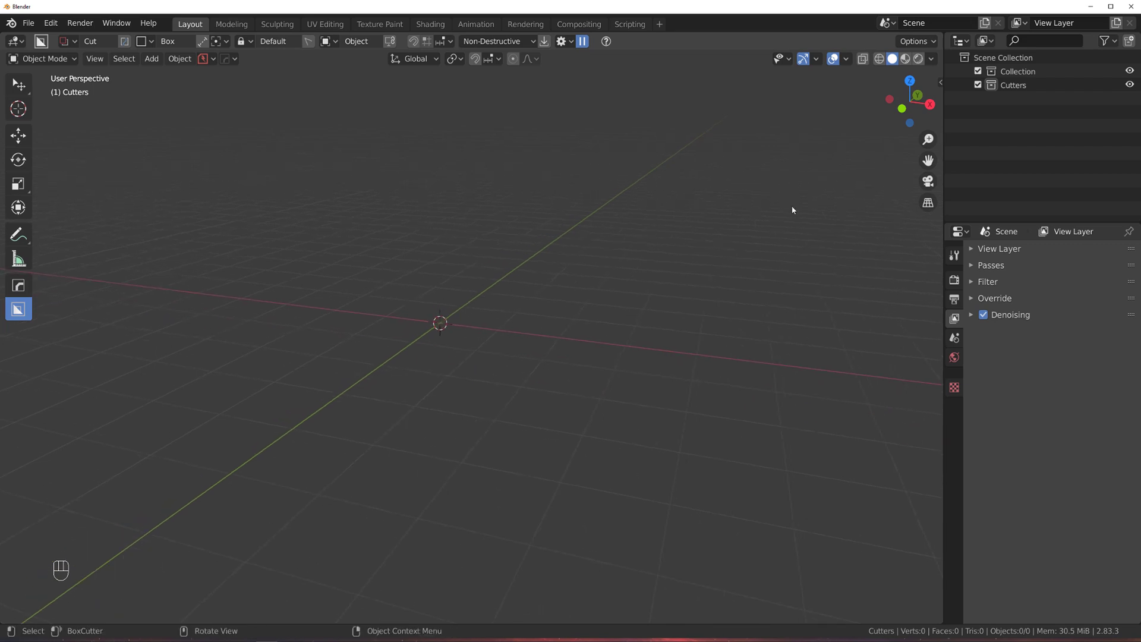
Add a cube from the Mesh list and start a HardOps bevel on its edges
{"action": "key", "text": "shift+a"}
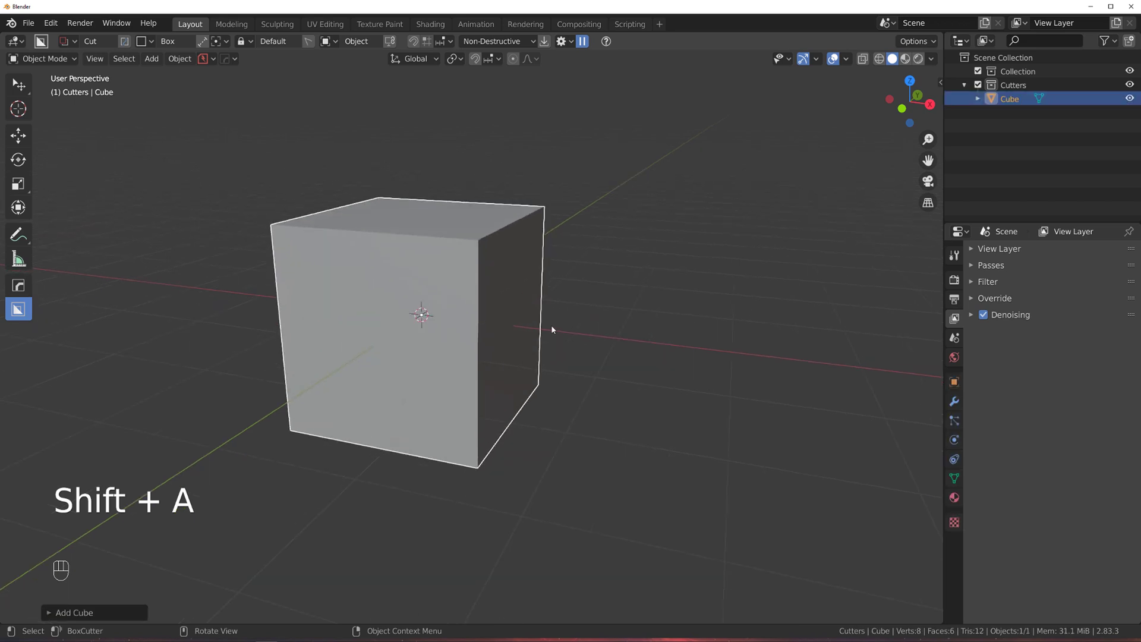
{"action": "left_click", "coordinate": [543, 298]}
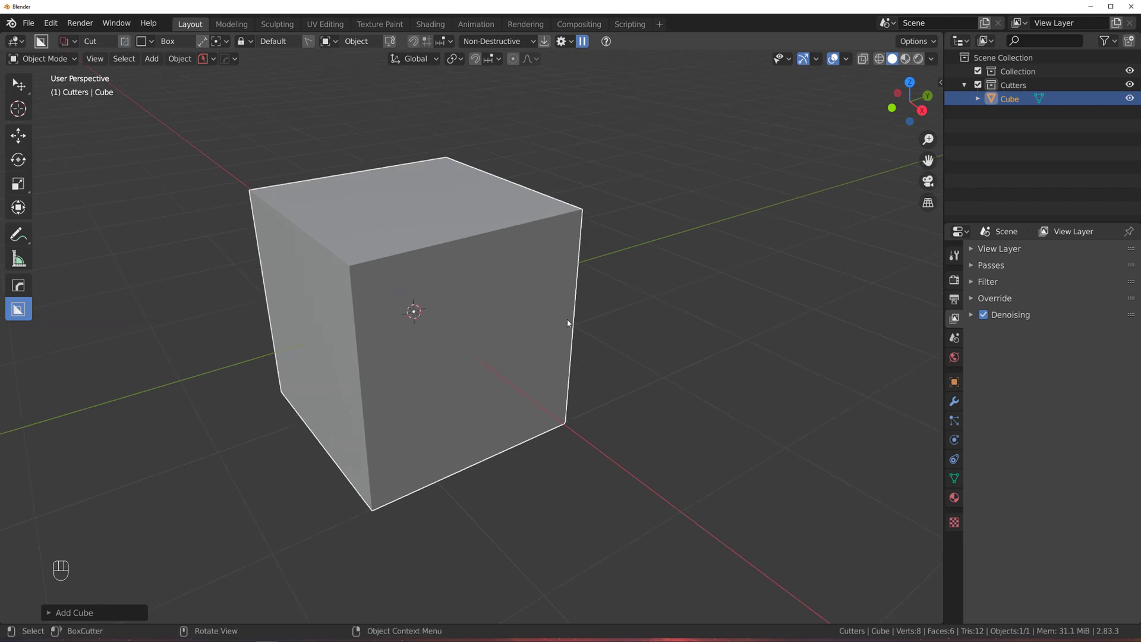
{"action": "middle_click", "coordinate": [668, 235]}
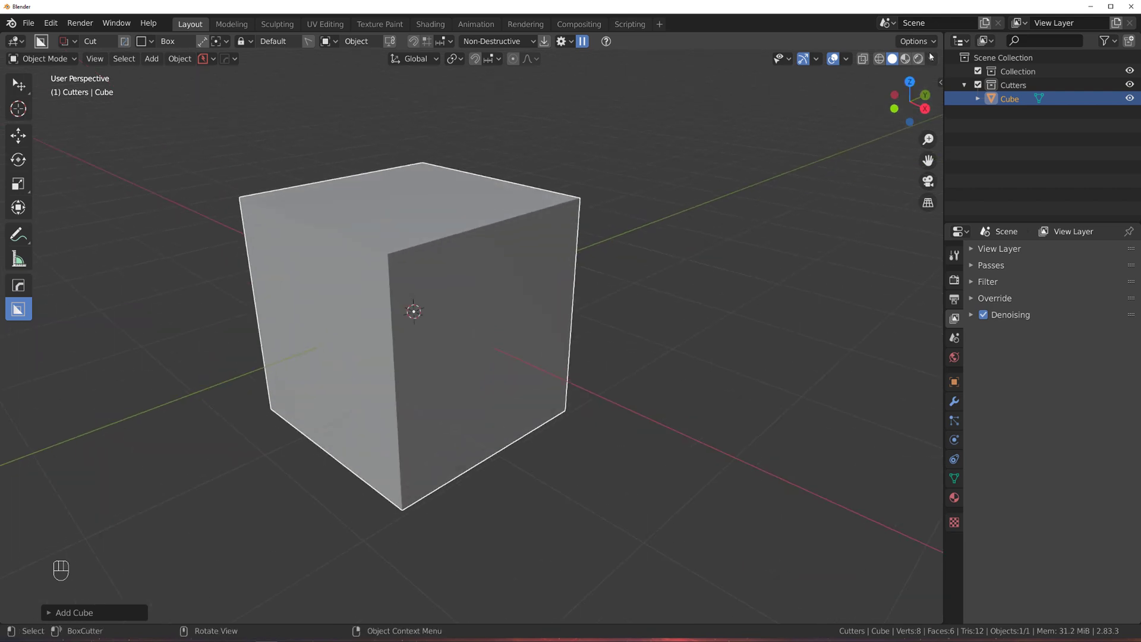
{"action": "left_click_drag", "start_coordinate": [933, 55], "coordinate": [588, 246]}
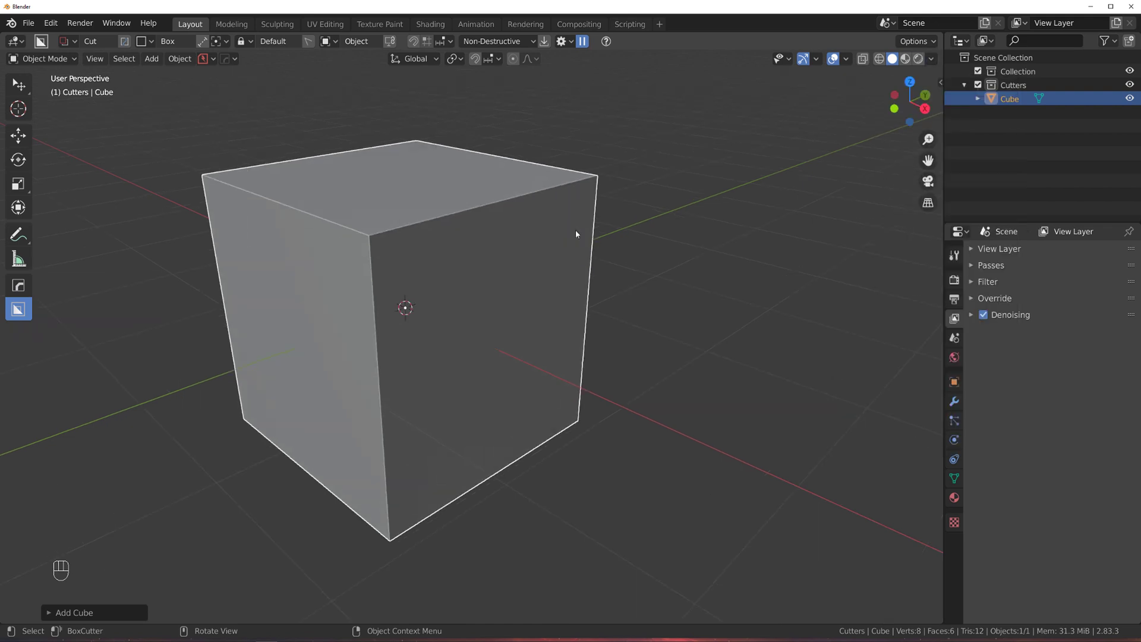
{"action": "key", "text": "q"}
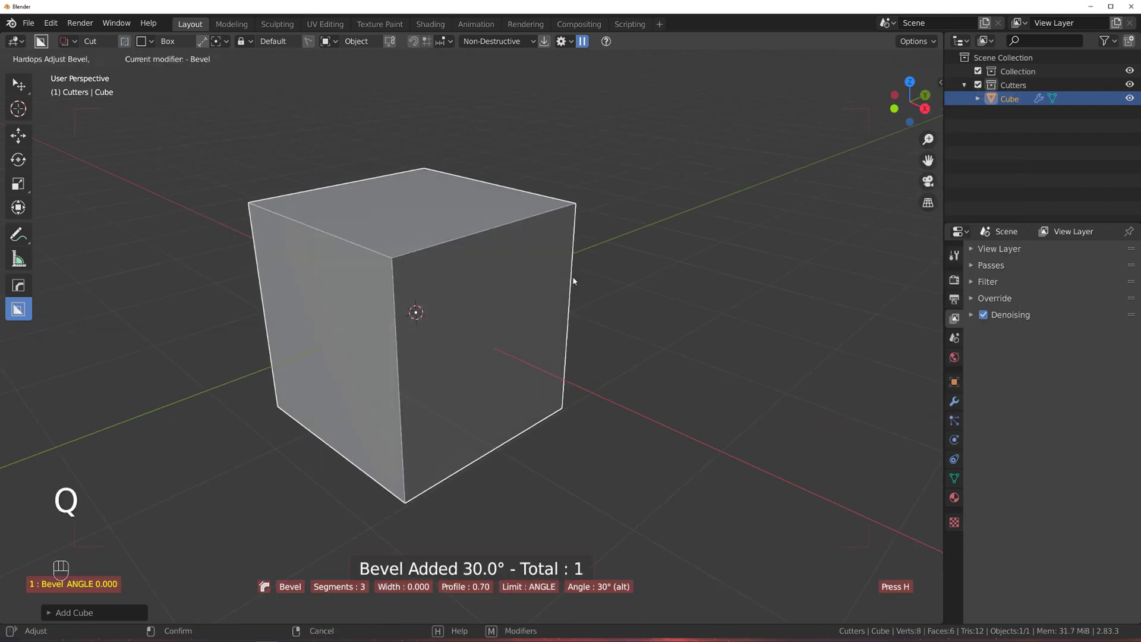
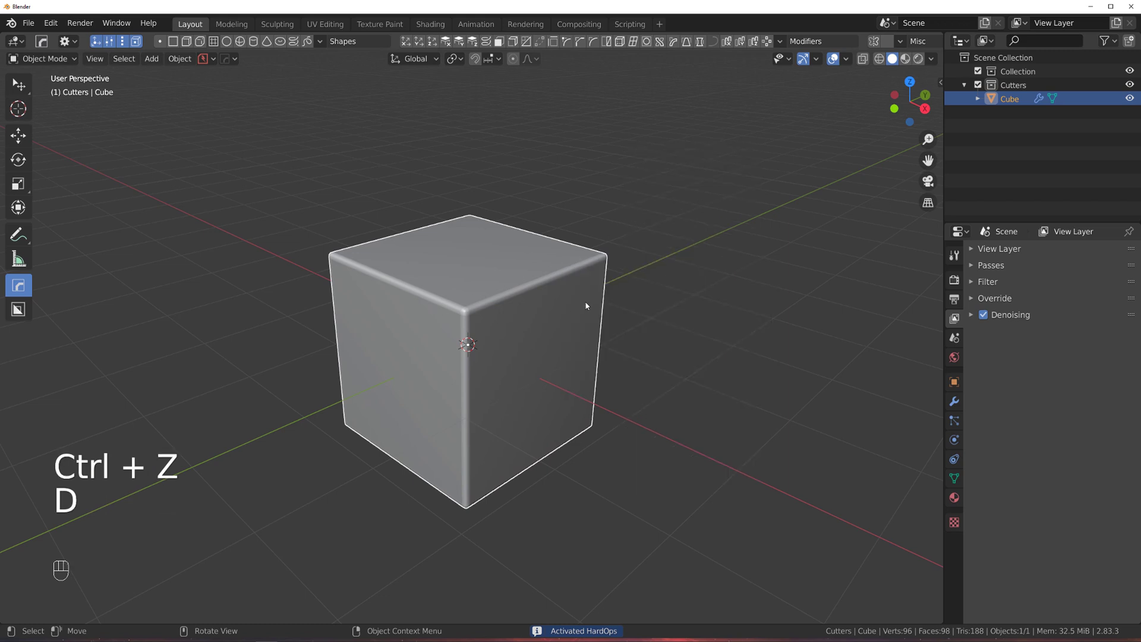
With BoxCutter, cut rectangular notches into the cube's top and side
{"action": "key", "text": "d"}
{"action": "key", "text": "alt+w"}
{"action": "key", "text": "d"}
{"action": "left_click_drag", "start_coordinate": [506, 263], "coordinate": [597, 372]}
{"action": "left_click_drag", "start_coordinate": [593, 388], "coordinate": [516, 369]}
{"action": "left_click_drag", "start_coordinate": [440, 411], "coordinate": [513, 460]}
{"action": "left_click_drag", "start_coordinate": [470, 415], "coordinate": [563, 410]}
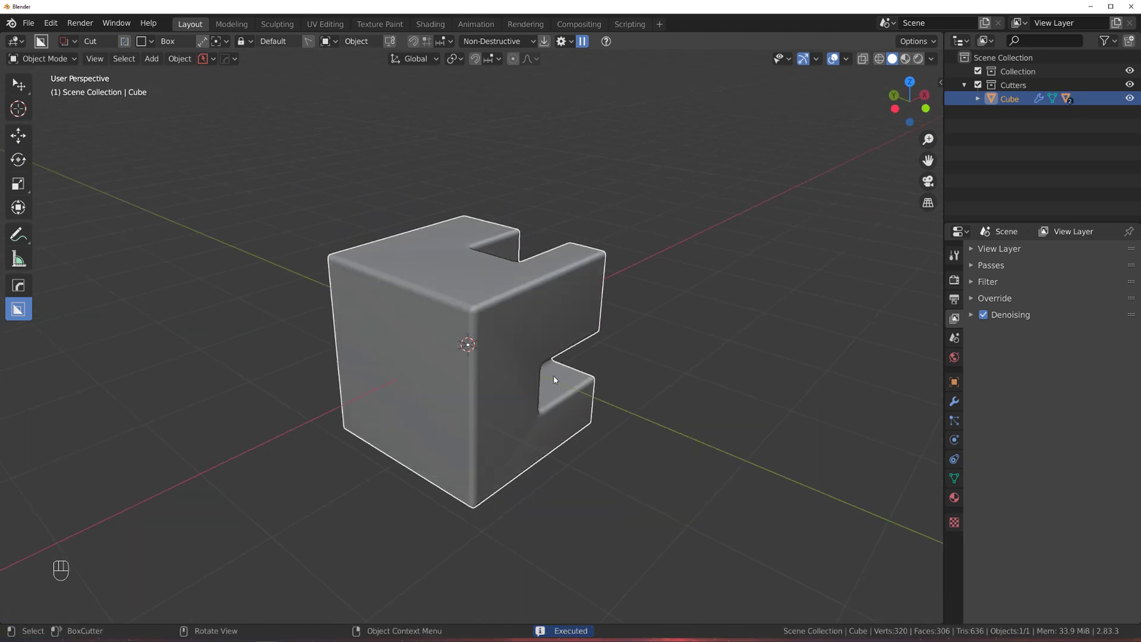
Mirror the cuts, then carve a long top recess and another notch into the part
{"action": "key", "text": "alt+x"}
{"action": "left_click_drag", "start_coordinate": [602, 354], "coordinate": [517, 352]}
{"action": "key", "text": "s"}
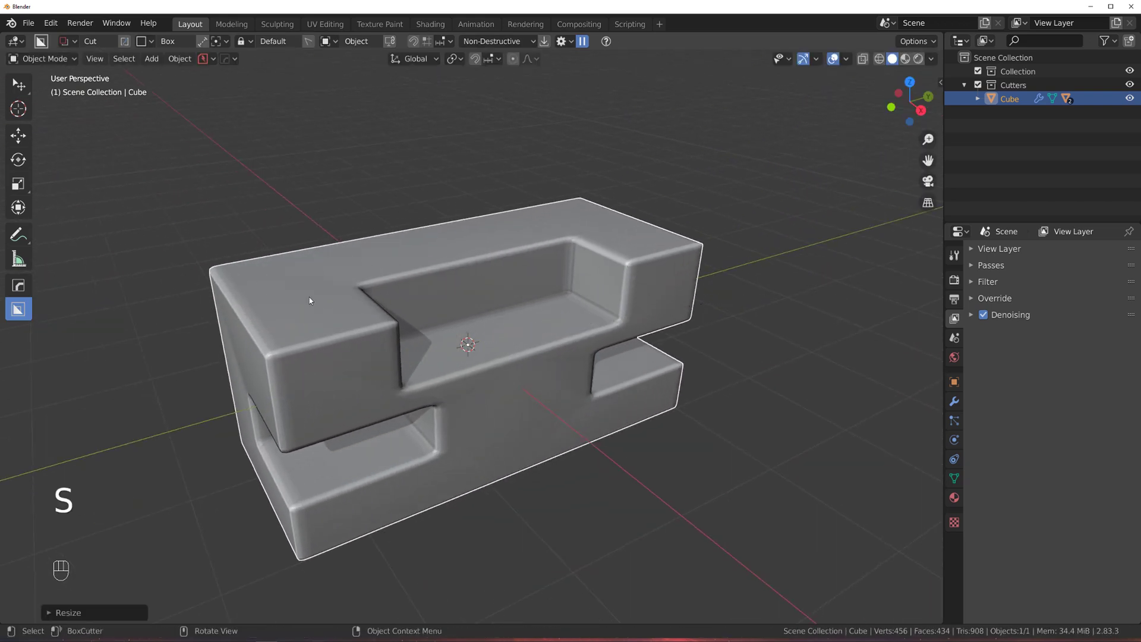
{"action": "left_click_drag", "start_coordinate": [220, 317], "coordinate": [150, 405]}
{"action": "left_click_drag", "start_coordinate": [417, 374], "coordinate": [412, 365]}
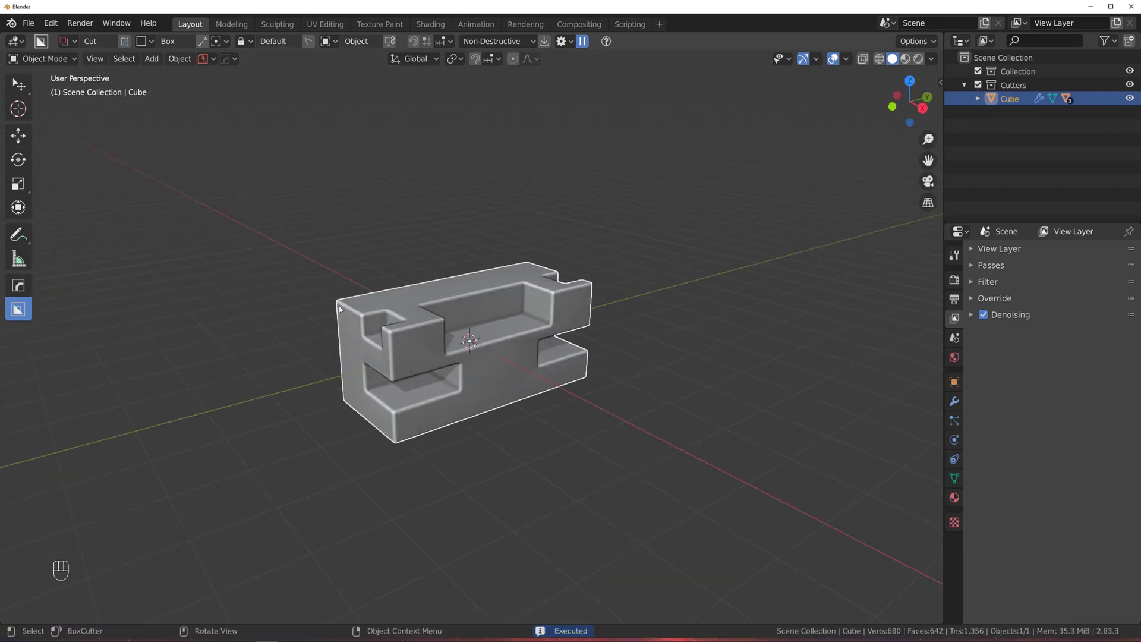
{"action": "left_click_drag", "start_coordinate": [440, 325], "coordinate": [471, 273]}
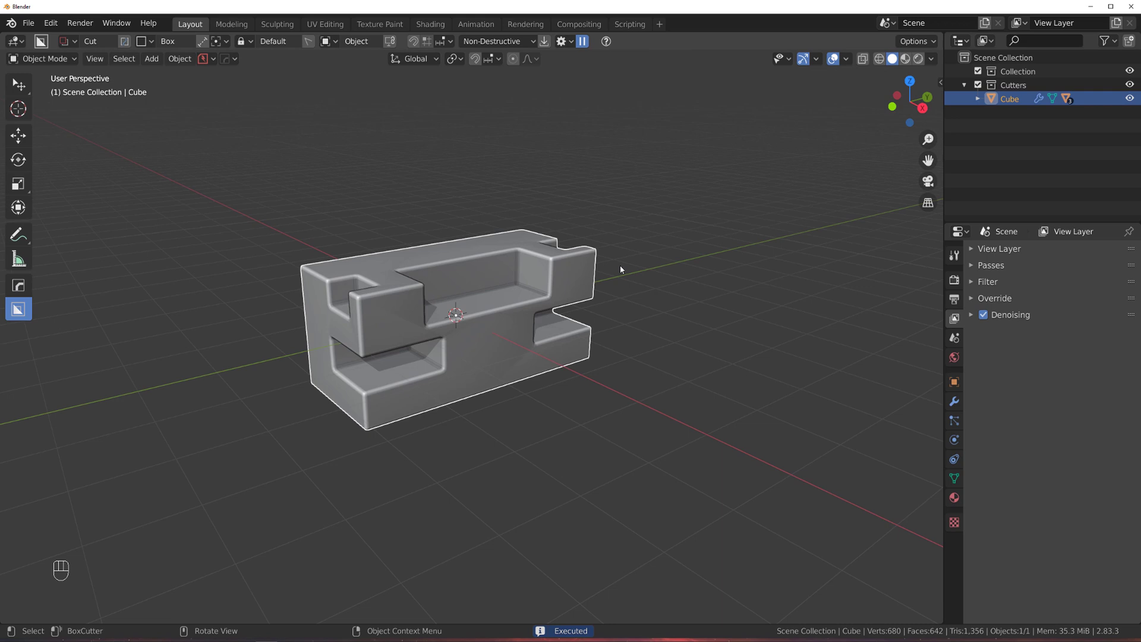
Sharpen the part via the HardOps menu so it gets bevel and weighted-normal modifiers
{"action": "key", "text": "q"}
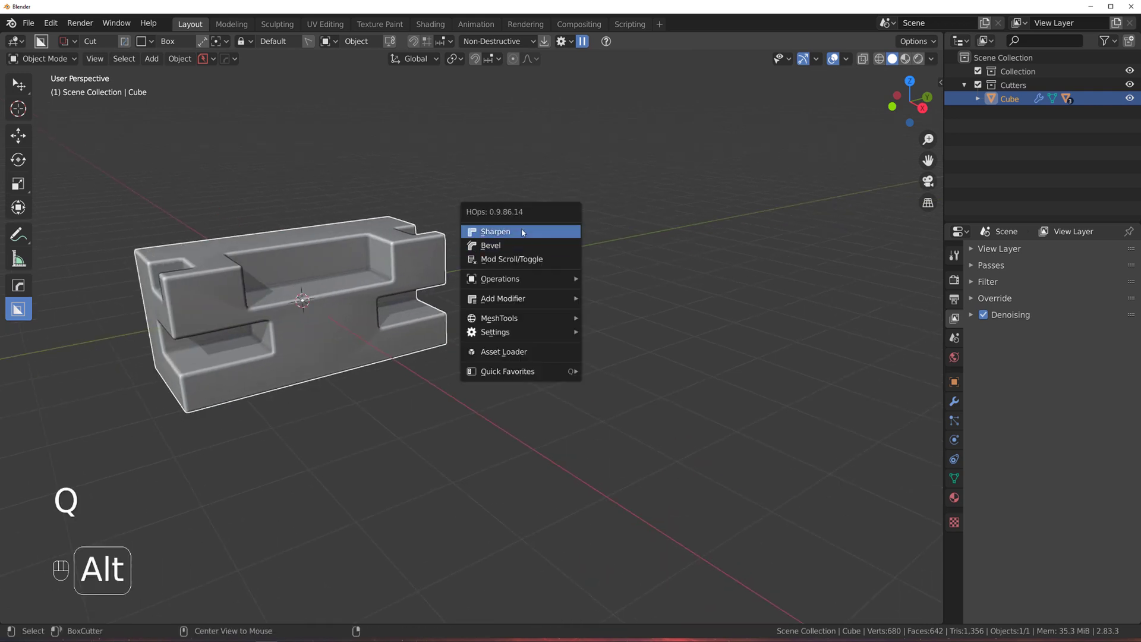
{"action": "key", "text": "ctrl+`"}
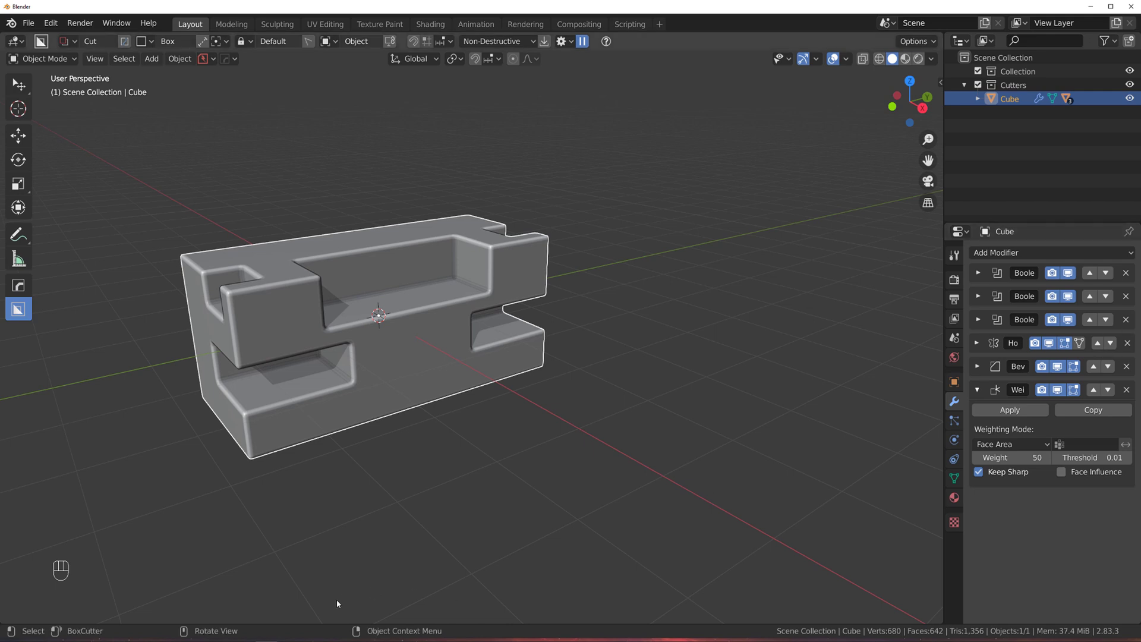
Drag the properties border left so modifier names Boolean through Weighted Normal read fully
{"action": "left_click", "coordinate": [439, 343]}
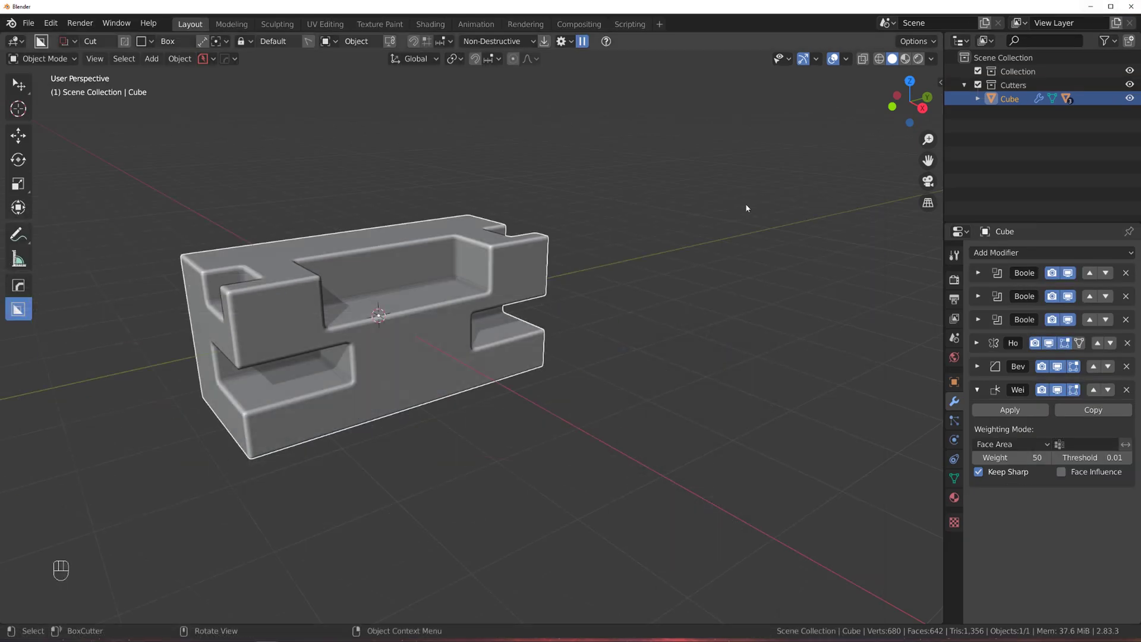
{"action": "left_click", "coordinate": [475, 292]}
{"action": "left_click", "coordinate": [508, 324]}
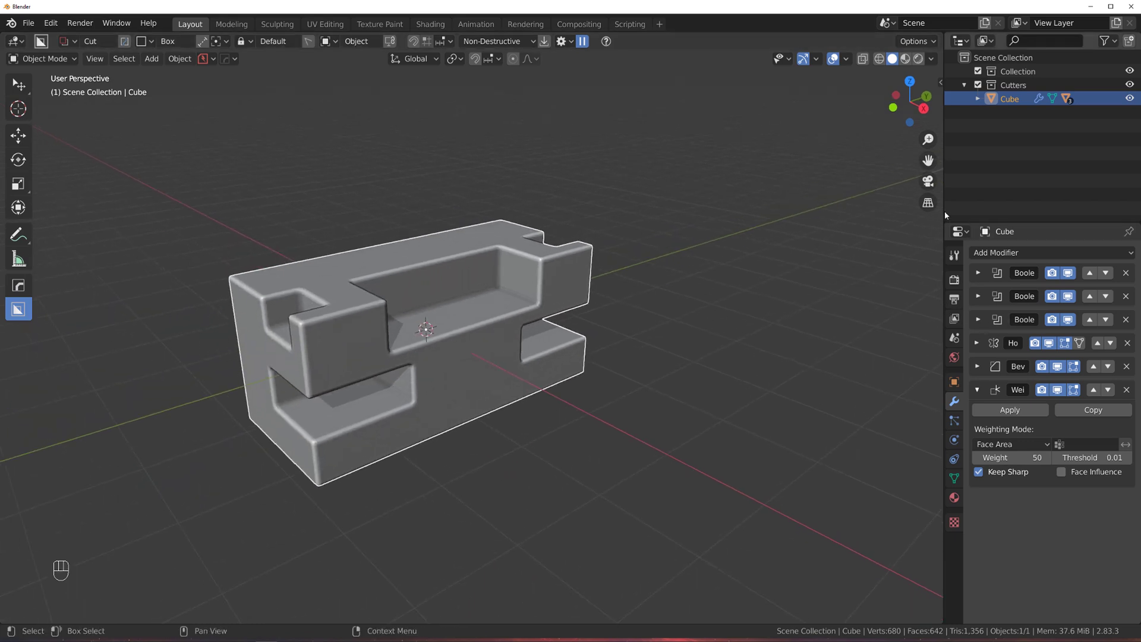
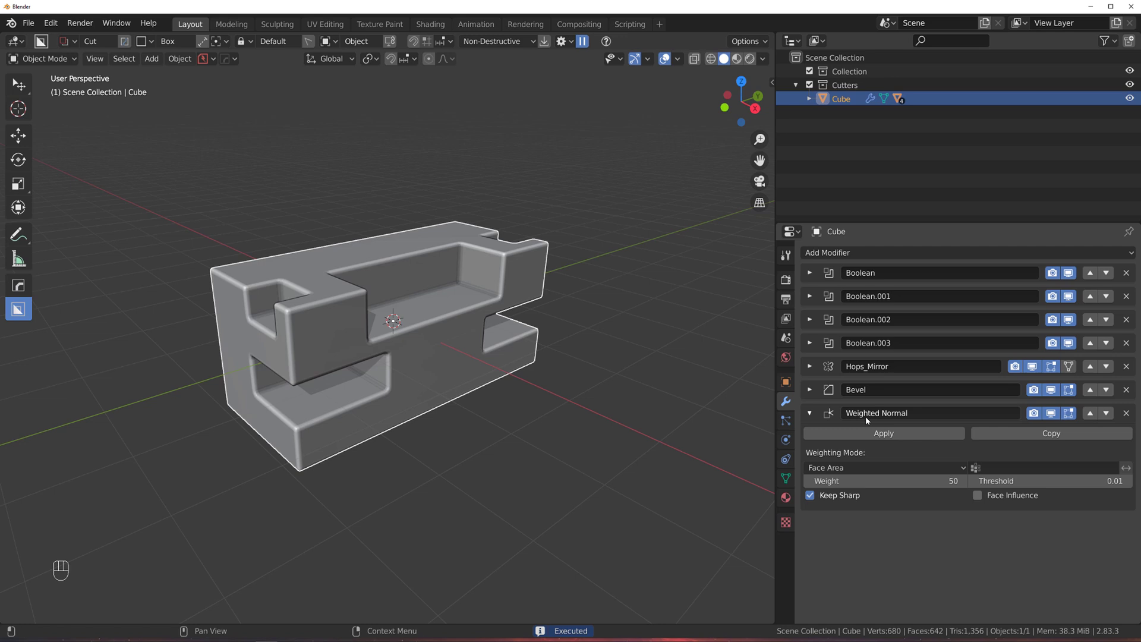
Cut four more rectangular slots along the part's top edge, reaching eight booleans
{"action": "left_click_drag", "start_coordinate": [453, 409], "coordinate": [354, 334]}
{"action": "left_click_drag", "start_coordinate": [328, 263], "coordinate": [307, 261]}
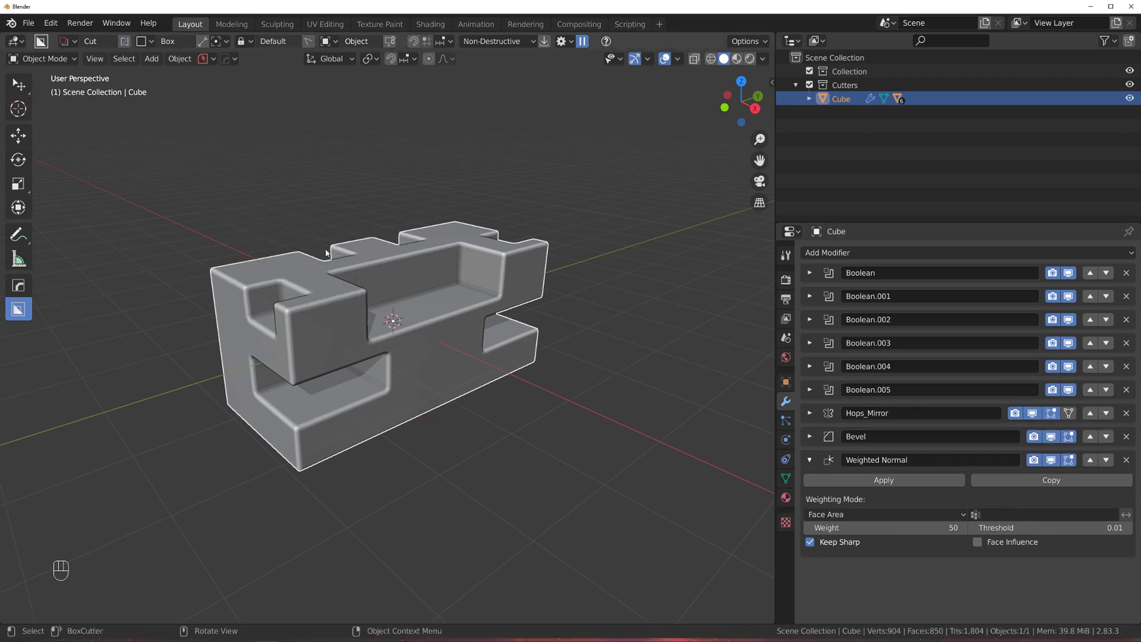
{"action": "left_click_drag", "start_coordinate": [365, 246], "coordinate": [349, 257]}
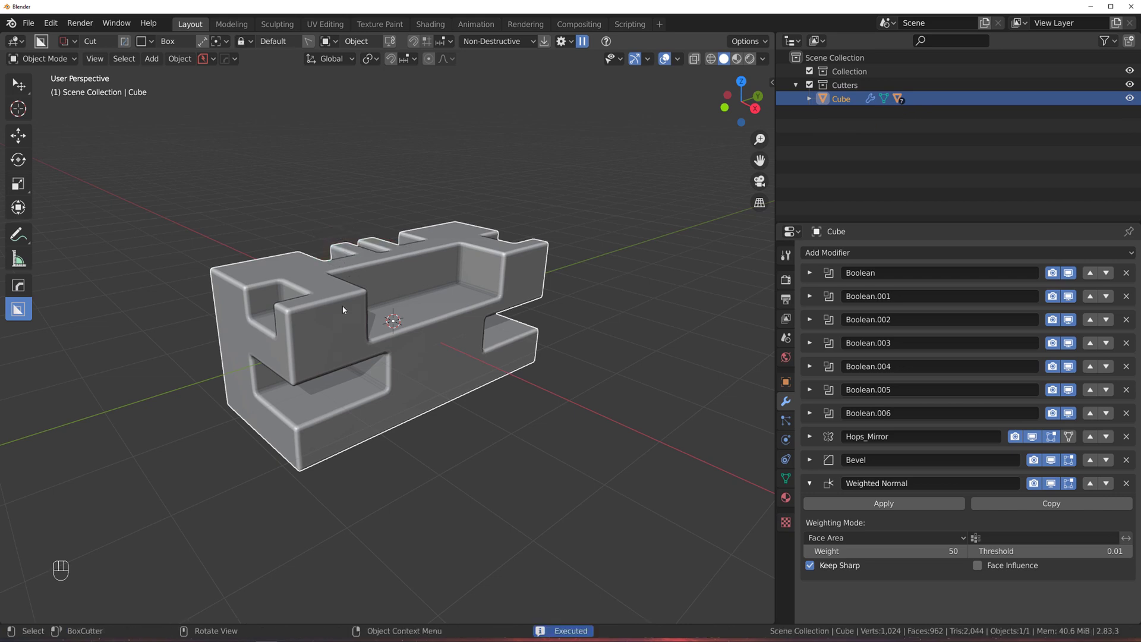
{"action": "left_click_drag", "start_coordinate": [251, 270], "coordinate": [297, 250]}
{"action": "left_click_drag", "start_coordinate": [248, 288], "coordinate": [234, 329]}
{"action": "left_click_drag", "start_coordinate": [385, 332], "coordinate": [333, 320]}
{"action": "left_click", "coordinate": [414, 278]}
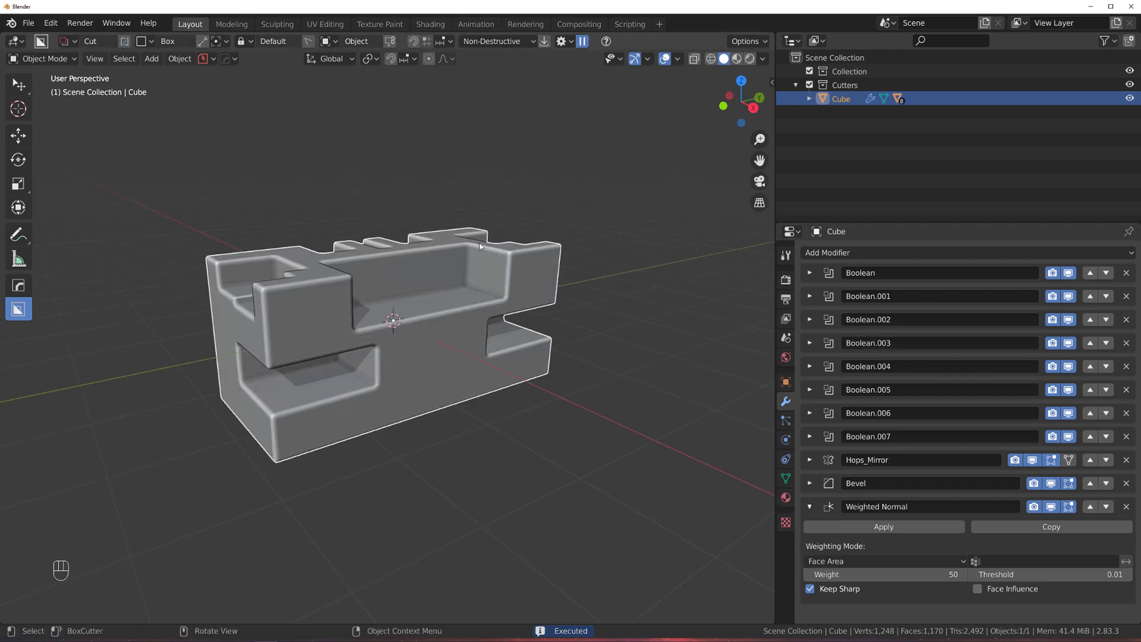
Show the HOps Helper listing the part's eight booleans through weighted normal
{"action": "key", "text": "ctrl+`"}
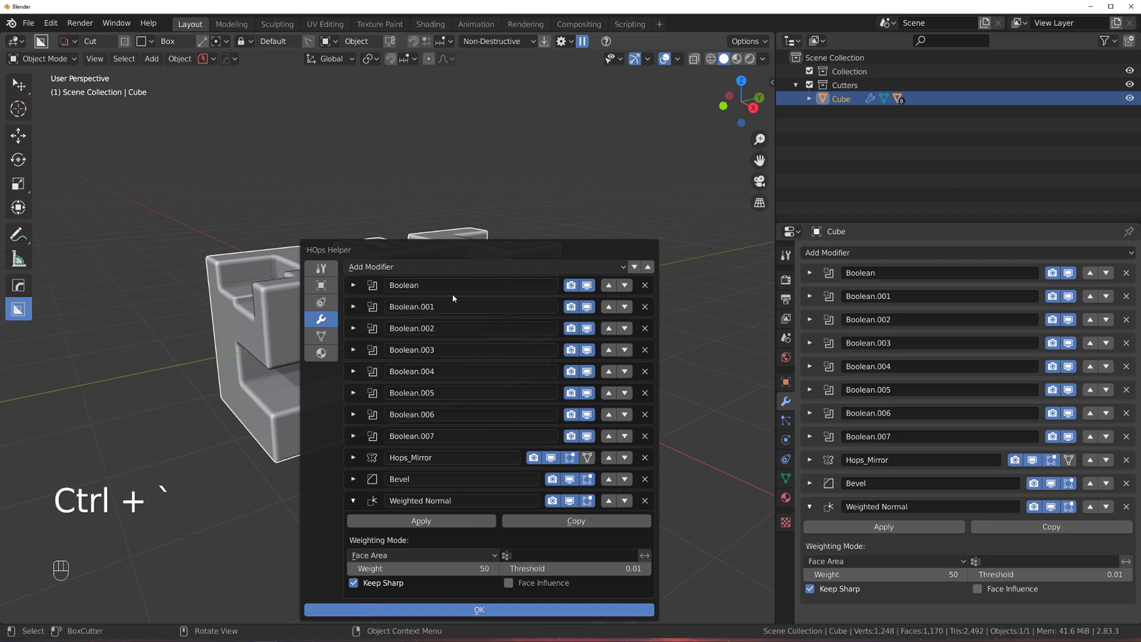
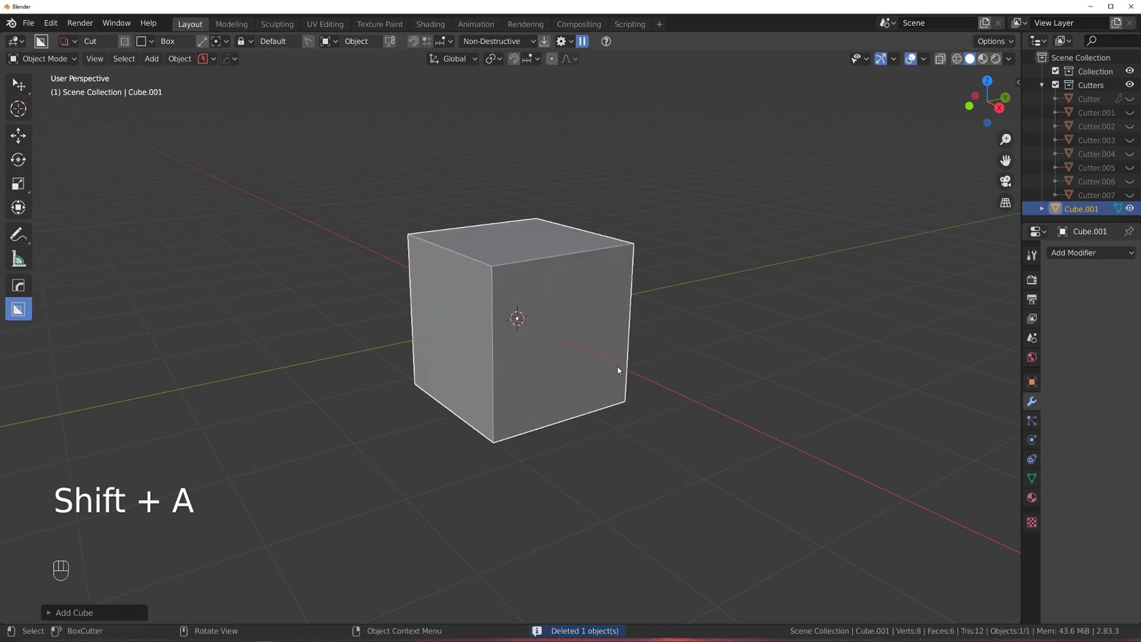
Replace the cube with a subdivided cylinder and confirm a bevel stacked above the subdivision
{"action": "key", "text": "x"}
{"action": "key", "text": "shift+a"}
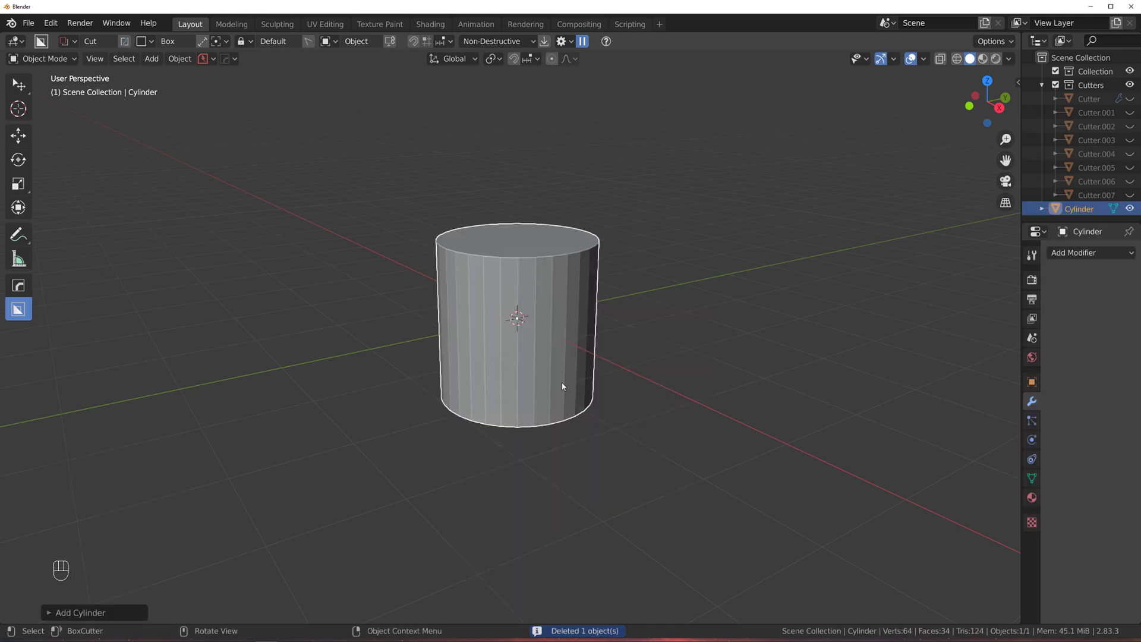
{"action": "key", "text": "ctrl+1"}
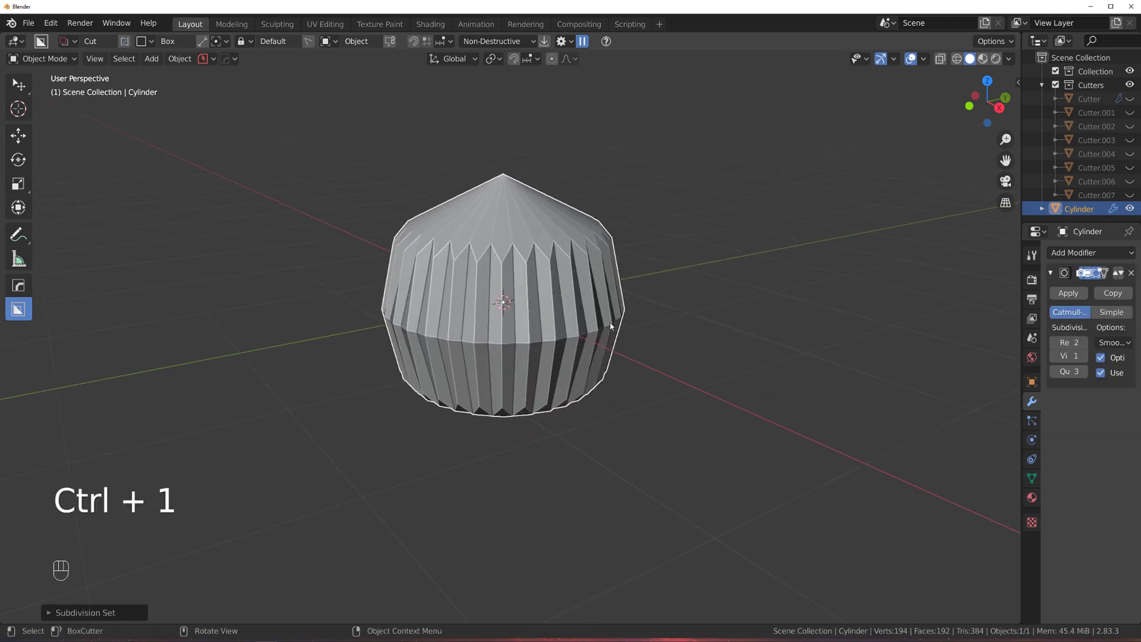
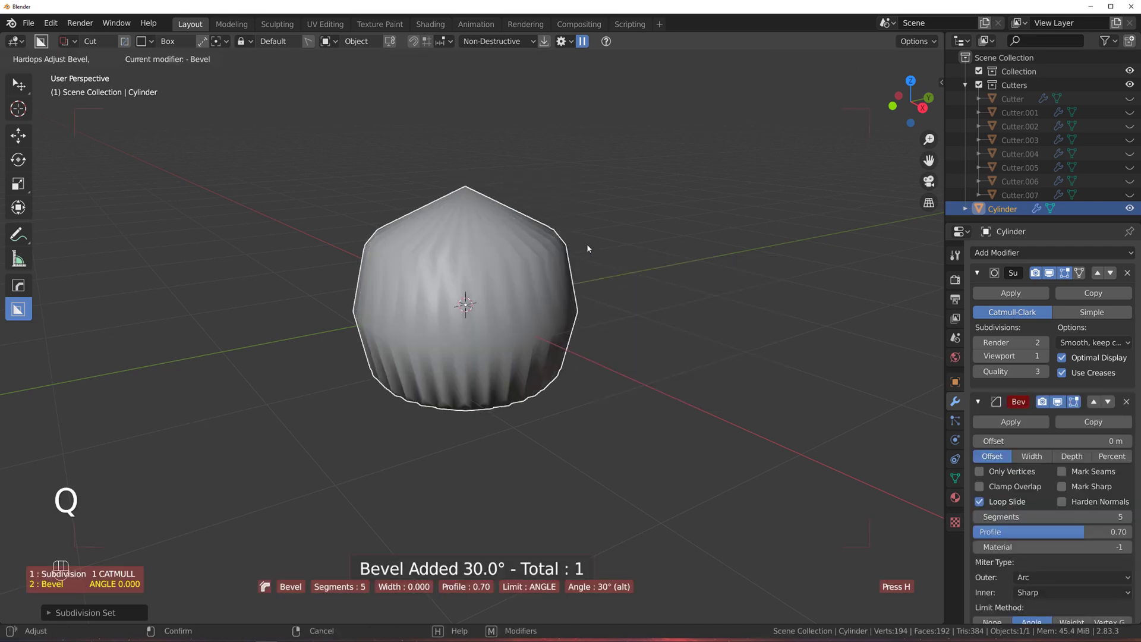
{"action": "left_click", "coordinate": [595, 248]}
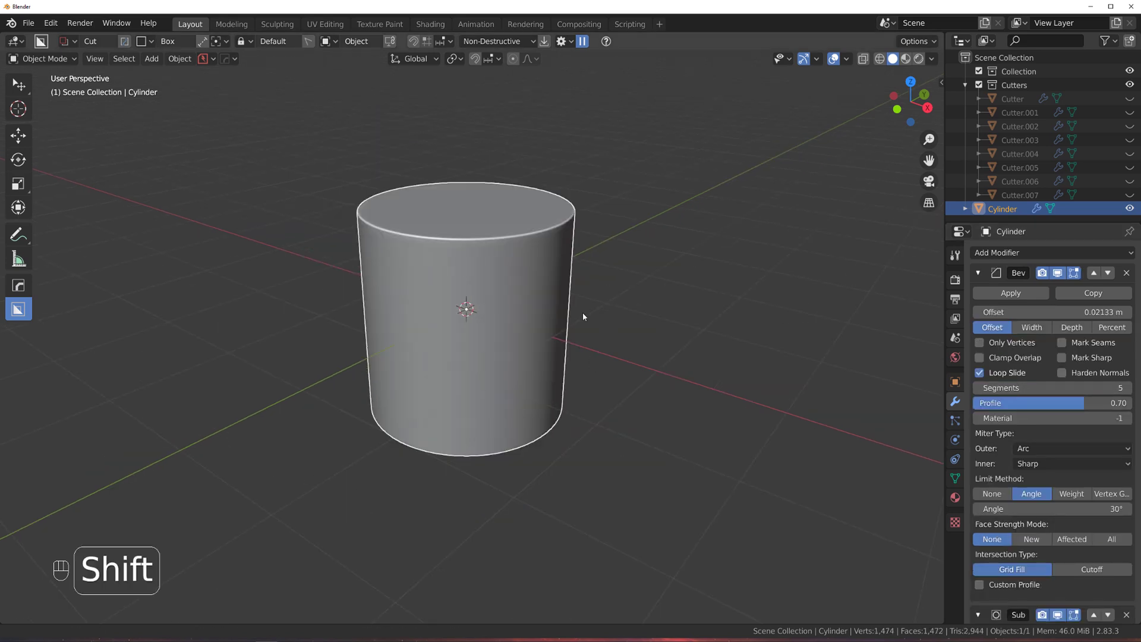
{"action": "left_click", "coordinate": [541, 360]}
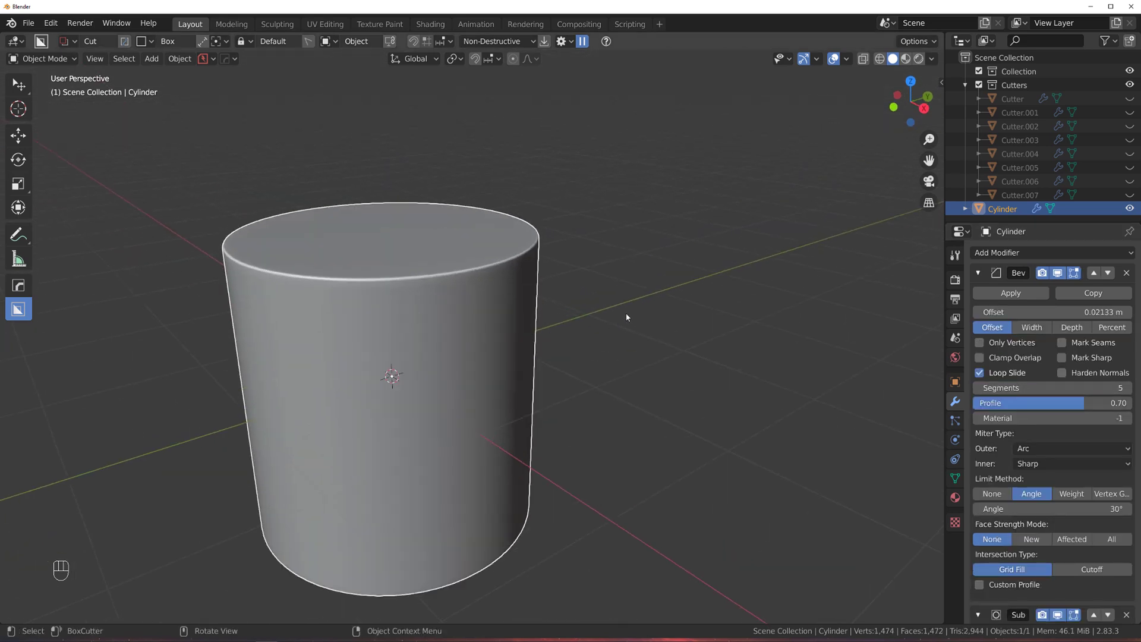
Adjust the rim bevel with wireframe shown and inspect the applied mesh in Edit Mode
{"action": "key", "text": "q"}
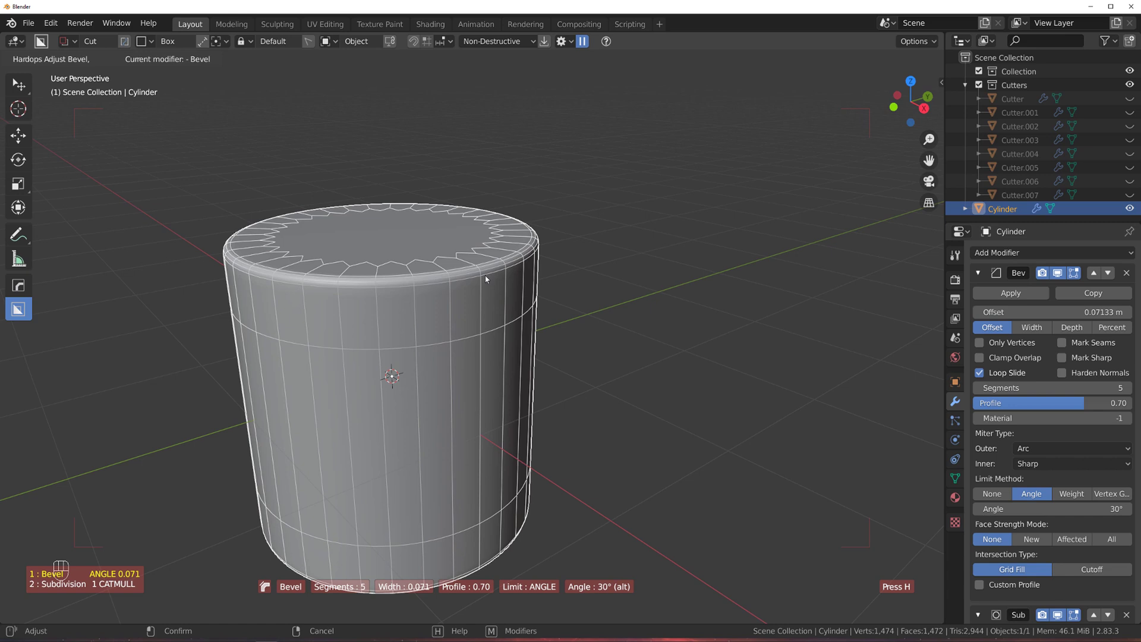
{"action": "left_click_drag", "start_coordinate": [521, 358], "coordinate": [576, 390]}
{"action": "key", "text": "q"}
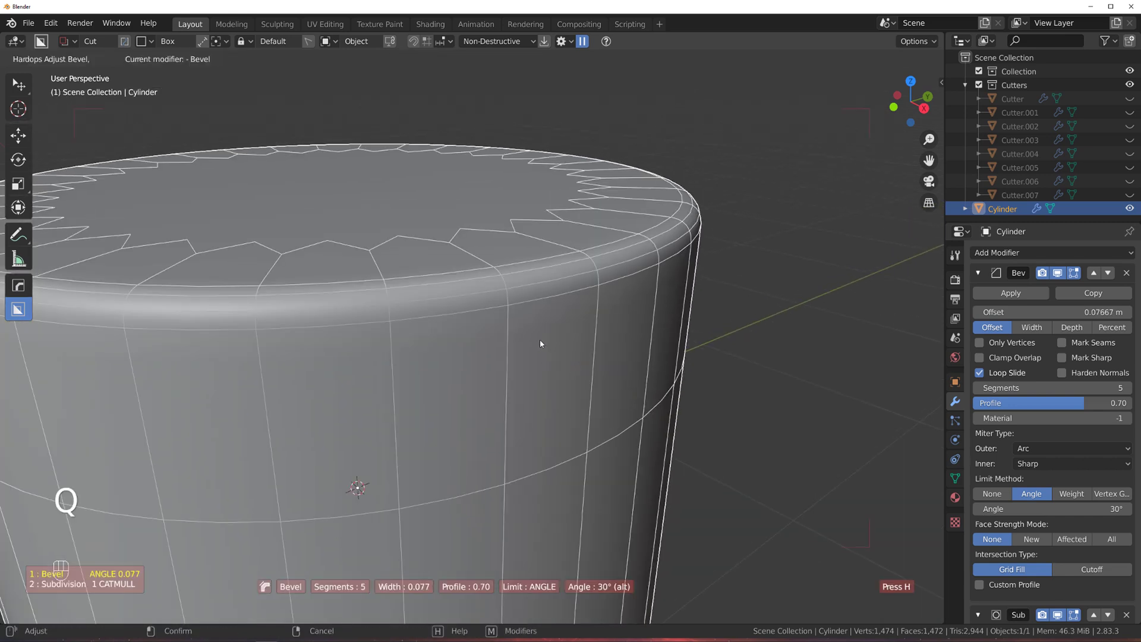
{"action": "double_click", "coordinate": [1015, 297]}
{"action": "key", "text": "Tab"}
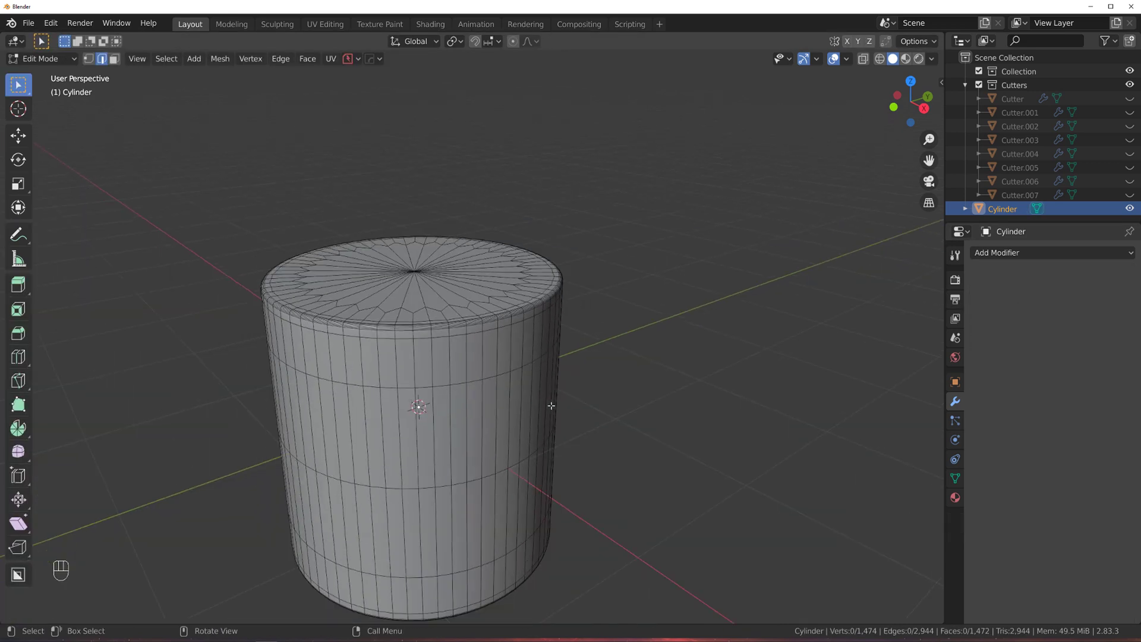
{"action": "key", "text": "Tab"}
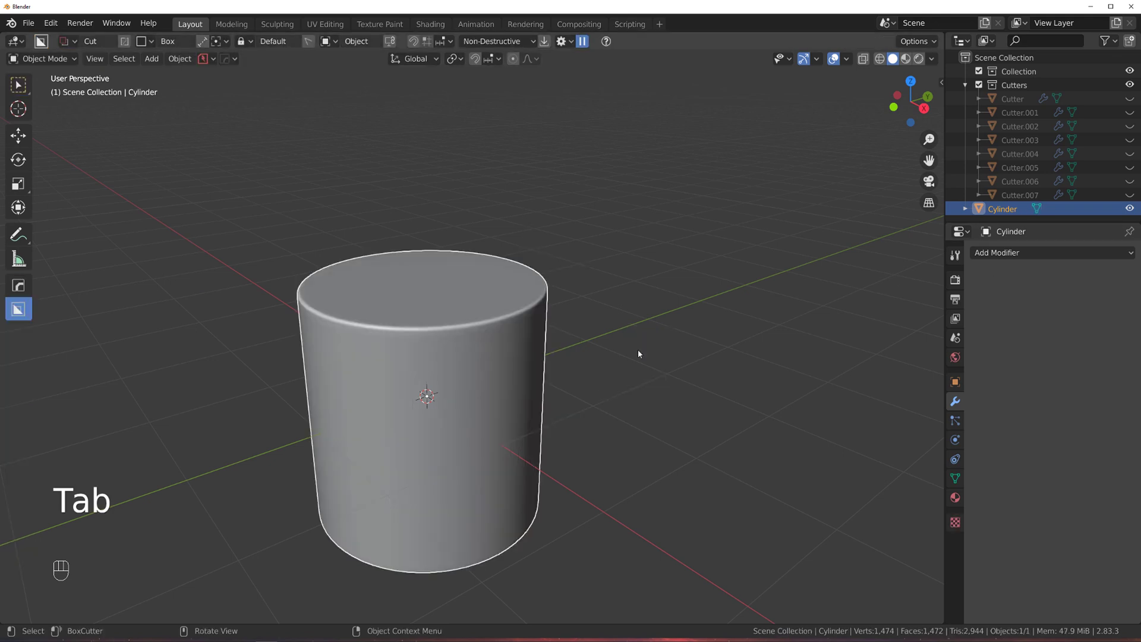
Undo back to the narrow bevel with bevel and subdivision as live modifiers
{"action": "key", "text": "ctrl+z"}
{"action": "key", "text": "ctrl+z"}
{"action": "key", "text": "ctrl+`"}
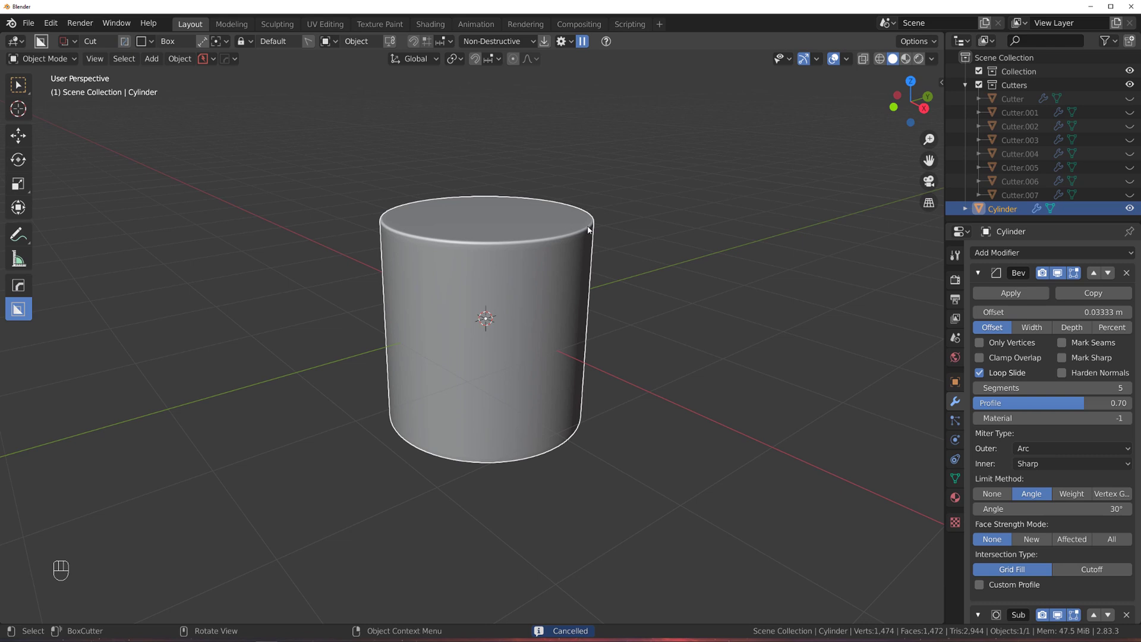
Collapse the modifier panels, make a trial box cut on the cylinder top and undo it
{"action": "left_click", "coordinate": [983, 270]}
{"action": "left_click", "coordinate": [979, 299]}
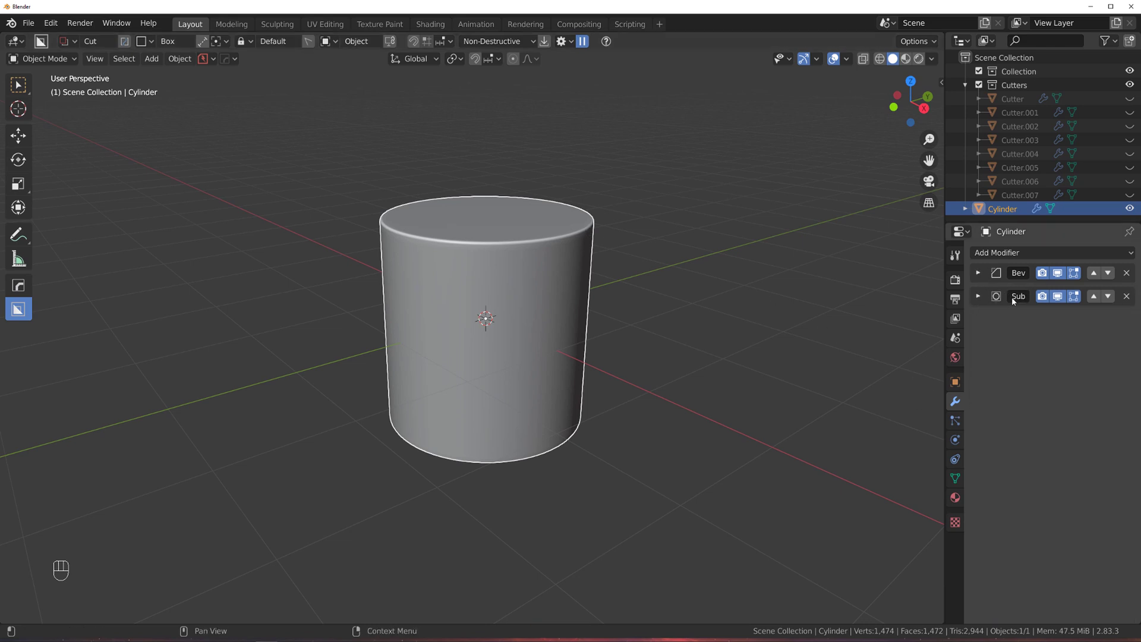
{"action": "left_click_drag", "start_coordinate": [557, 239], "coordinate": [617, 342]}
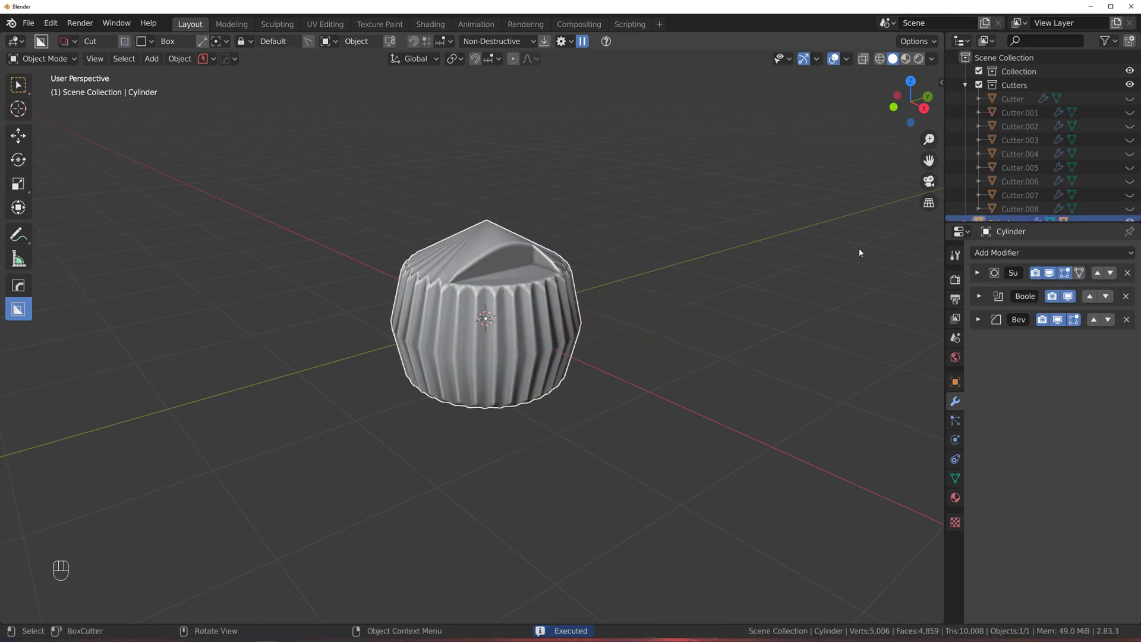
{"action": "key", "text": "ctrl+z"}
With HOps Helper modifier sorting toggled, BoxCut a notch into the top and move the bevel ahead of the boolean
{"action": "key", "text": "ctrl+`"}
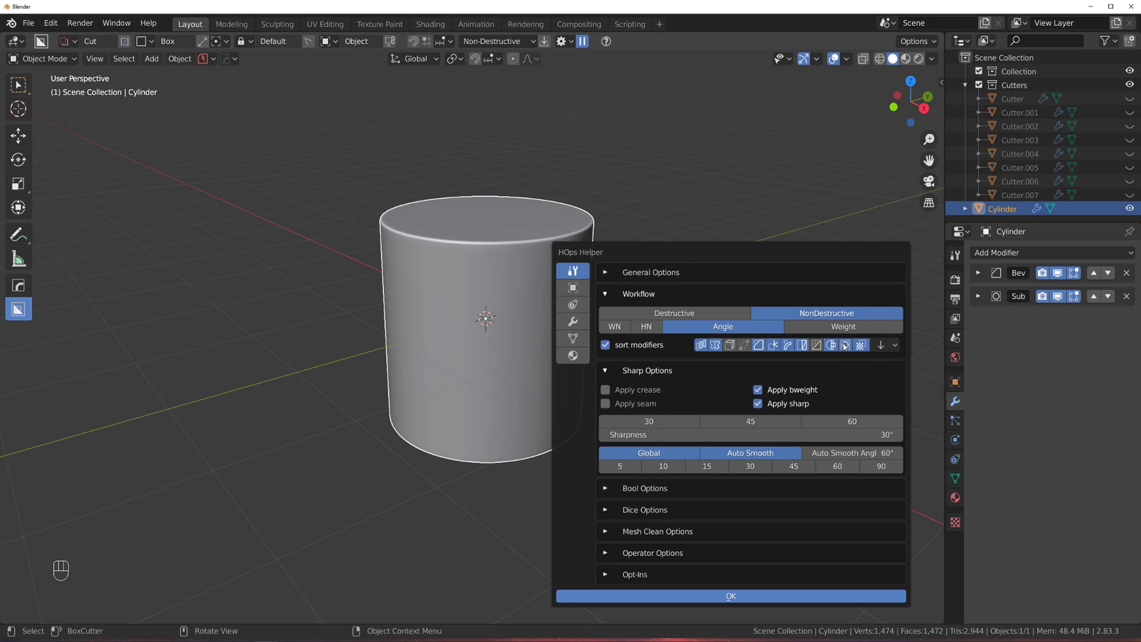
{"action": "left_click_drag", "start_coordinate": [565, 262], "coordinate": [592, 375]}
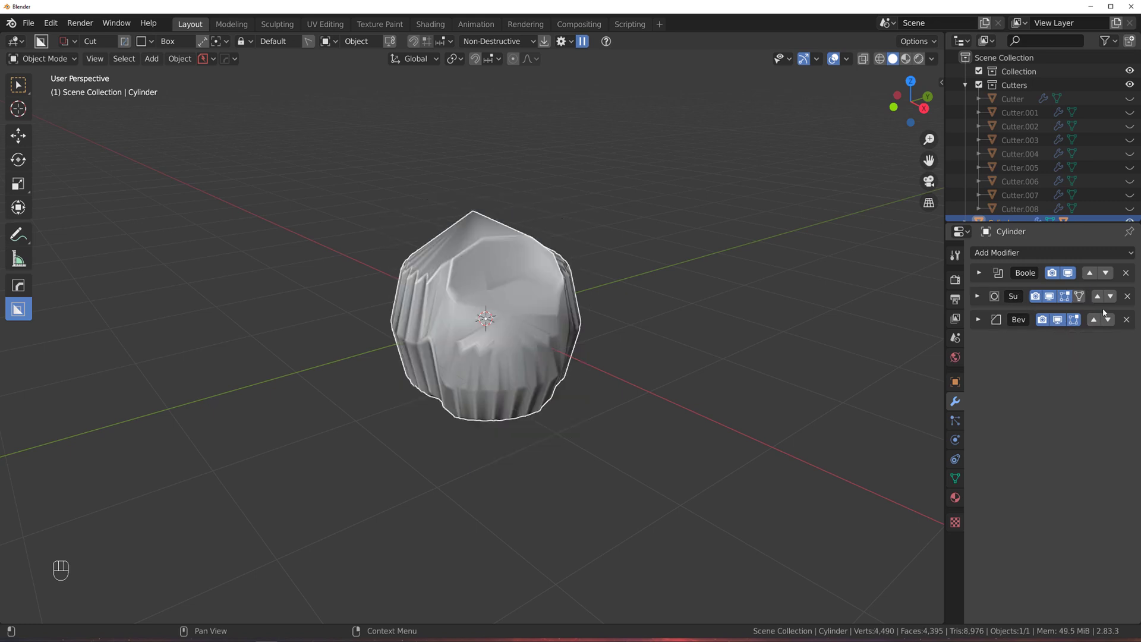
{"action": "left_click", "coordinate": [1118, 305]}
{"action": "left_click", "coordinate": [1117, 302]}
Reorder the boolean cut to the bottom of the stack, after bevel and subdivision
{"action": "left_click", "coordinate": [1113, 270]}
{"action": "left_click", "coordinate": [1115, 279]}
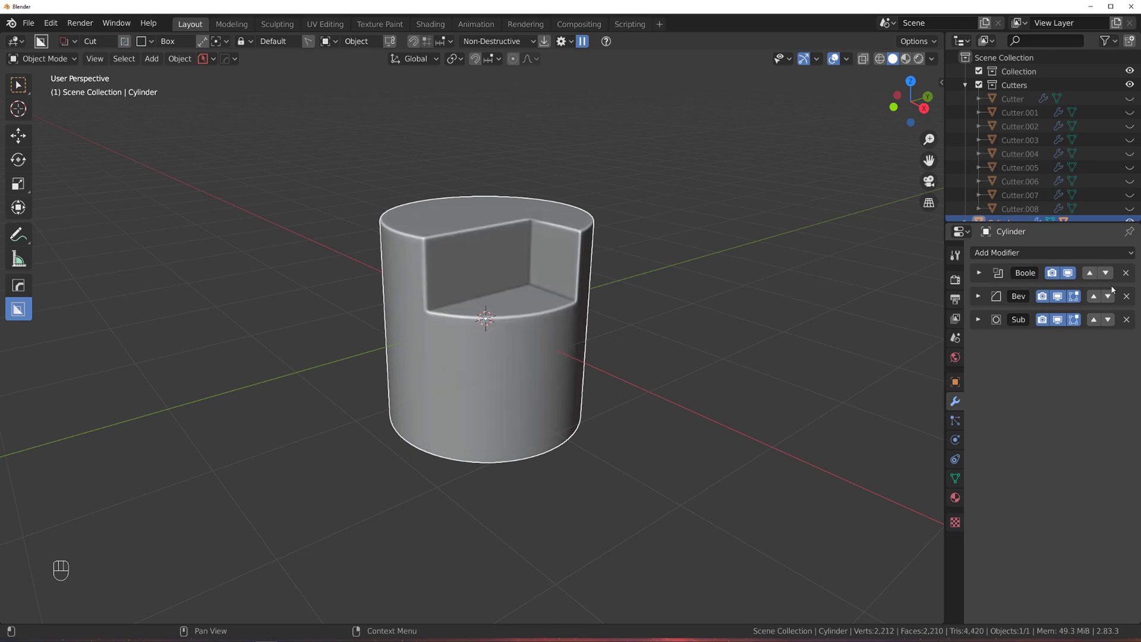
{"action": "left_click_drag", "start_coordinate": [1112, 277], "coordinate": [1112, 300]}
{"action": "left_click", "coordinate": [1112, 300]}
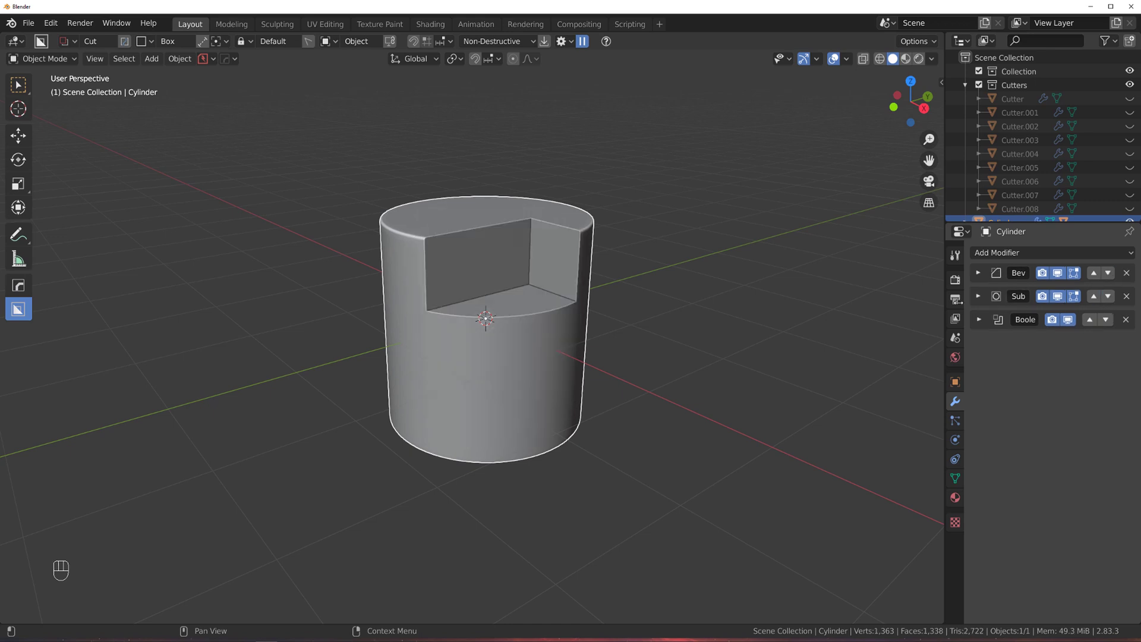
Move in and orbit to inspect how the notch now cuts the rounded rim
{"action": "middle_click", "coordinate": [483, 309]}
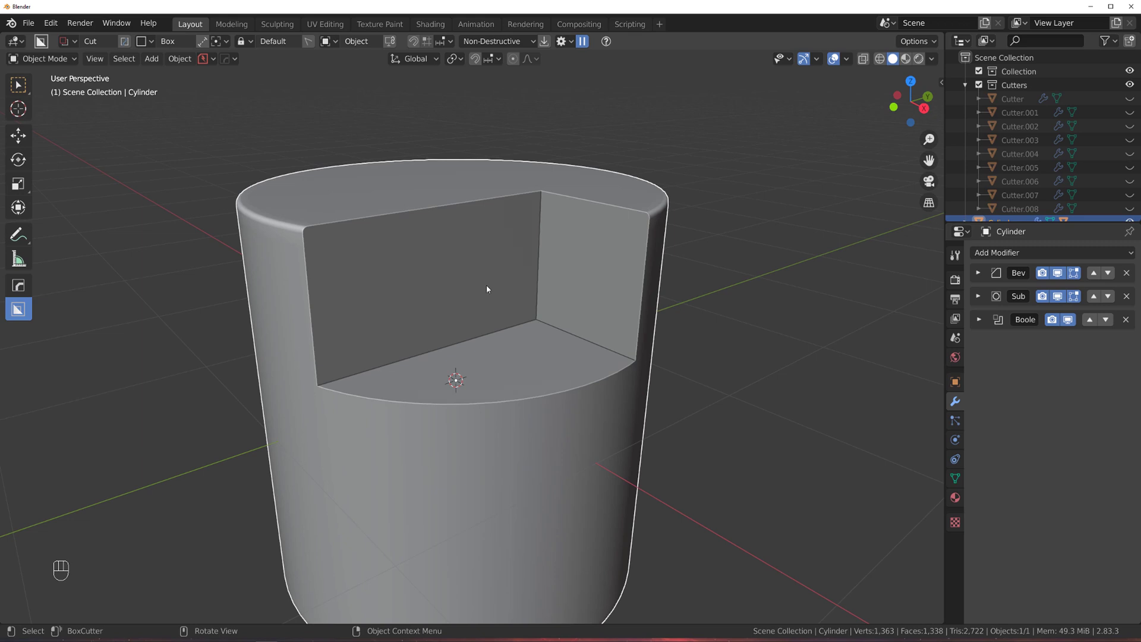
{"action": "left_click", "coordinate": [536, 280]}
{"action": "left_click_drag", "start_coordinate": [509, 319], "coordinate": [513, 307]}
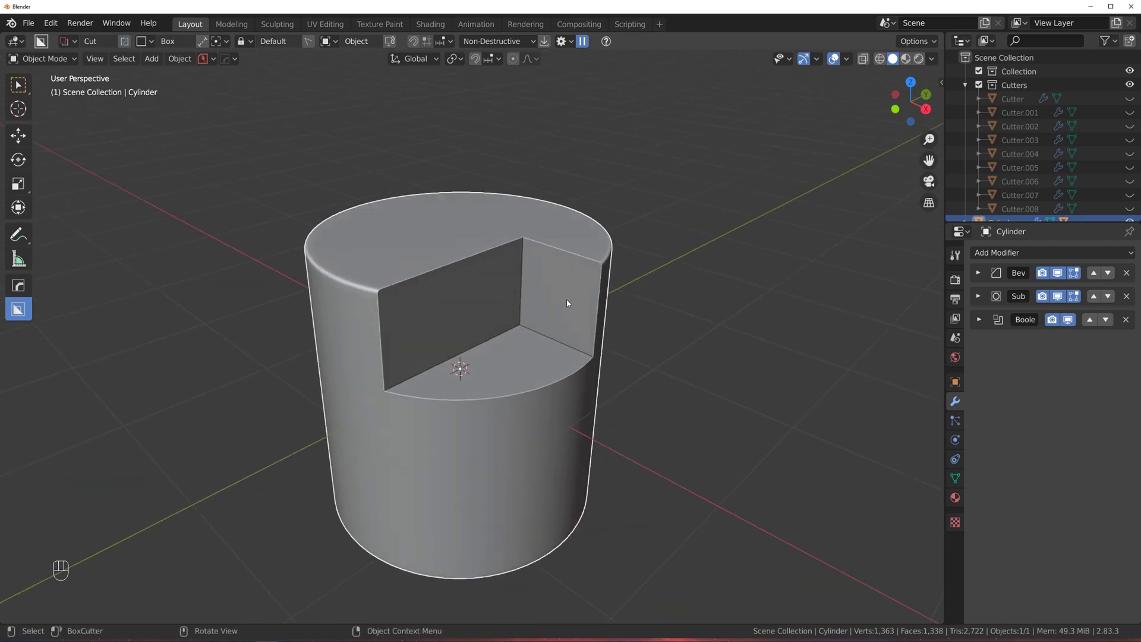
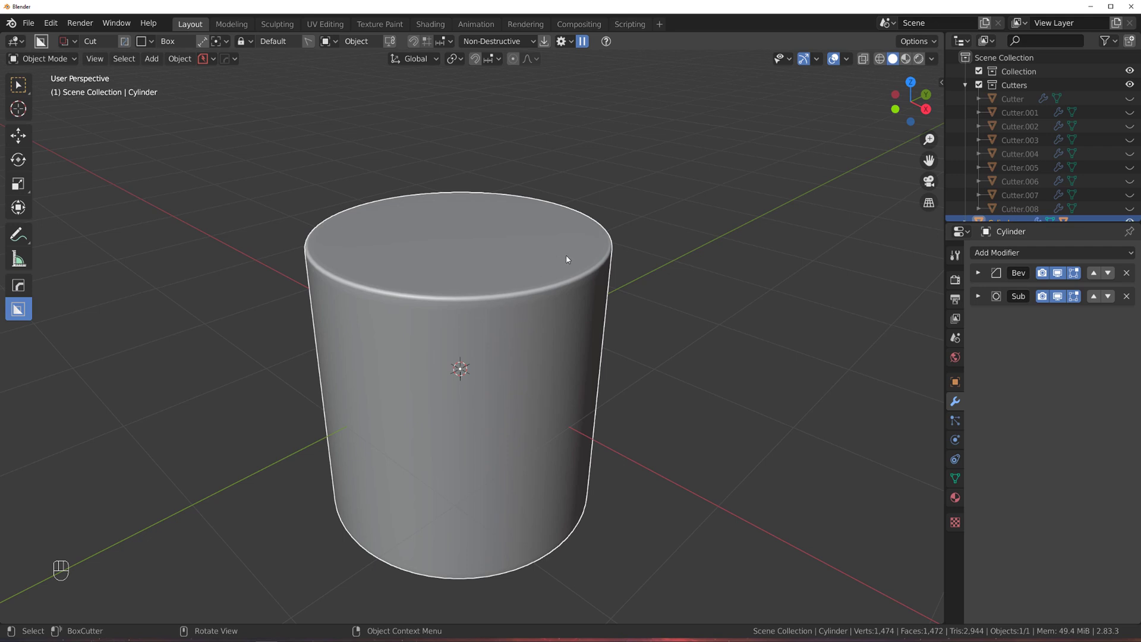
Add a second HardOps bevel (Bevel.001) after the boolean and set its width
{"action": "key", "text": "q"}
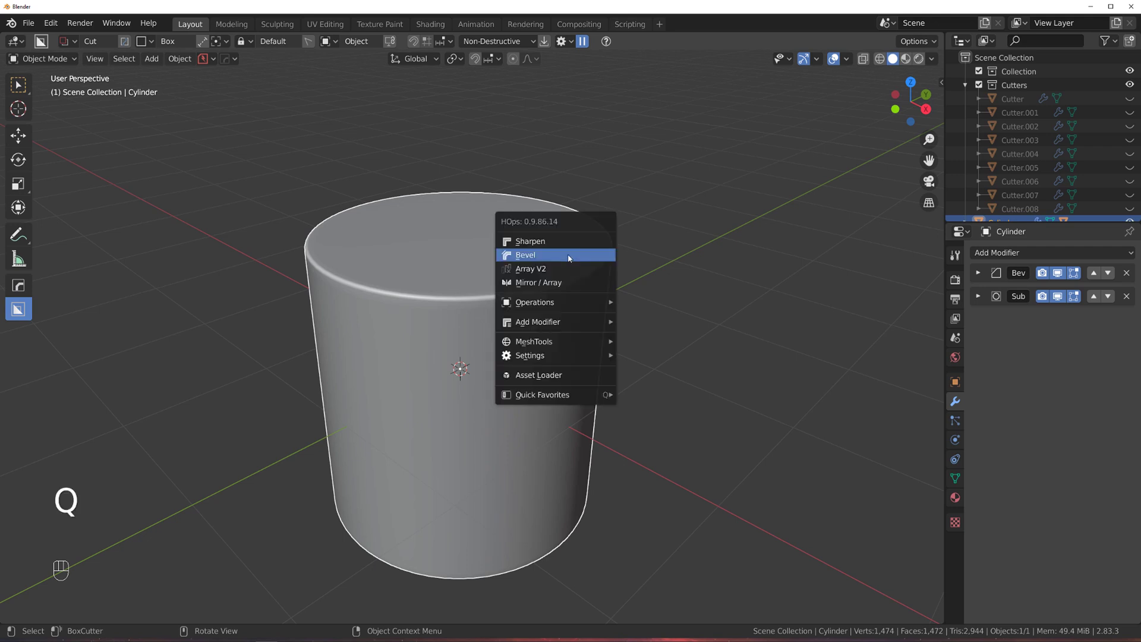
{"action": "key", "text": "q"}
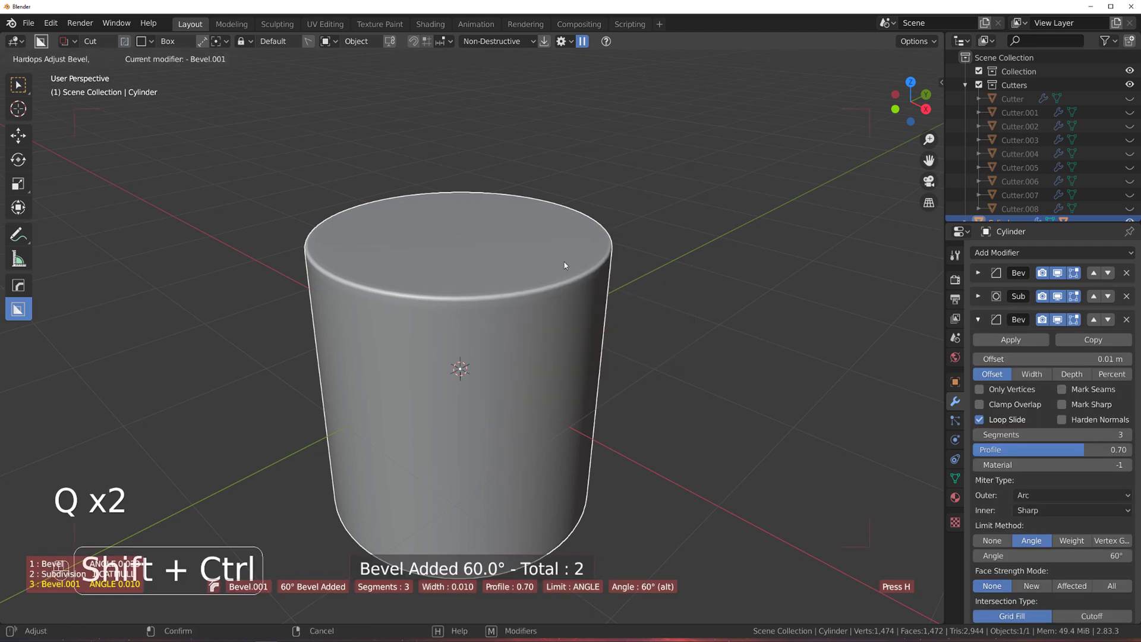
{"action": "left_click", "coordinate": [566, 261]}
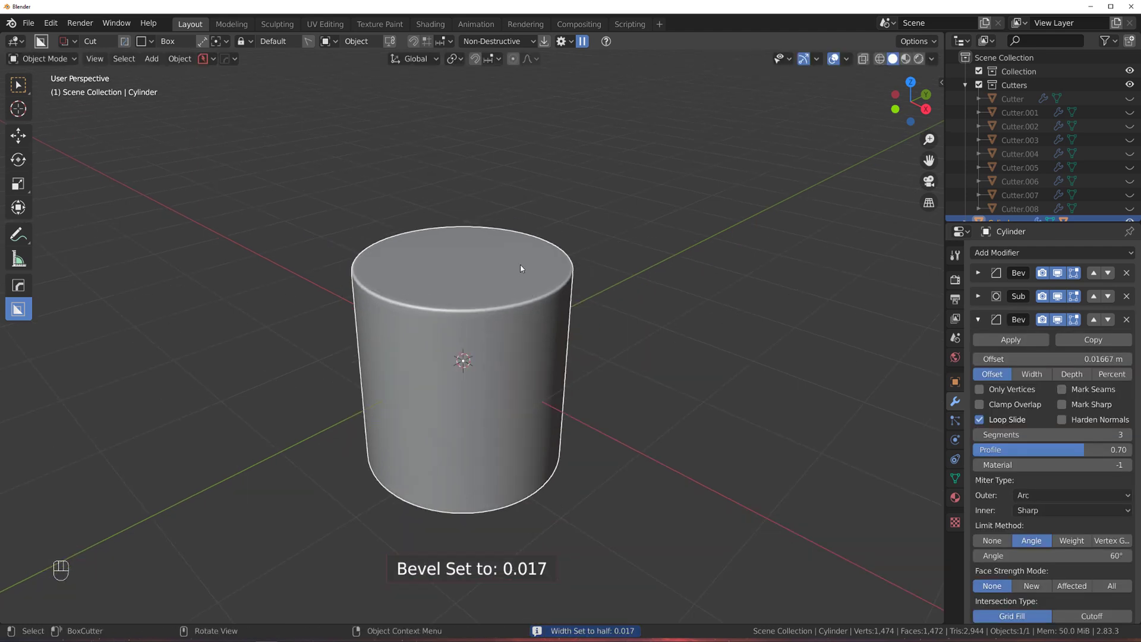
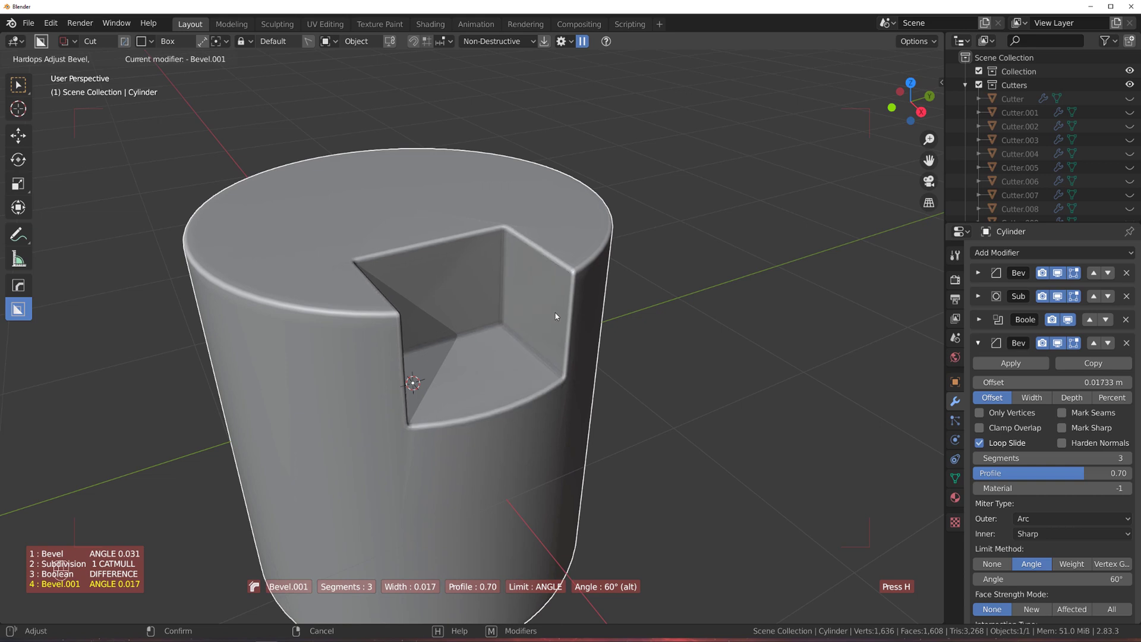
Confirm the bevel rounding the notch edges and orbit to look down into it
{"action": "left_click", "coordinate": [516, 317]}
{"action": "right_click", "coordinate": [515, 316]}
{"action": "middle_click", "coordinate": [493, 355]}
{"action": "left_click_drag", "start_coordinate": [474, 346], "coordinate": [532, 358]}
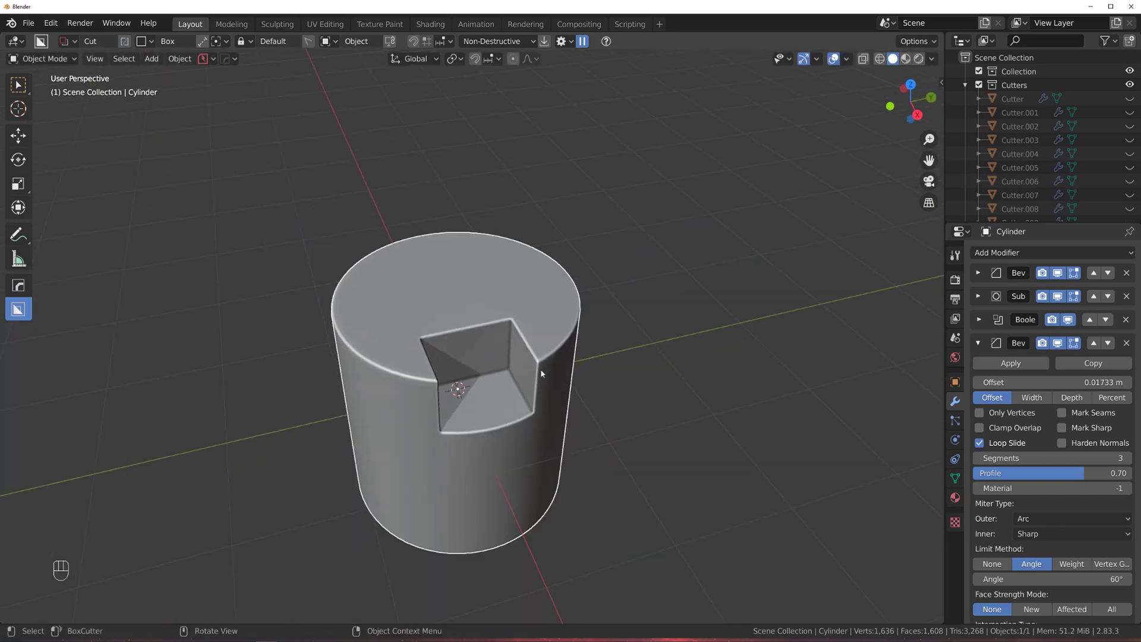
Apply the first bevel, subdivision and boolean to the mesh, then browse HardOps operations for the live bevel
{"action": "middle_click", "coordinate": [554, 344]}
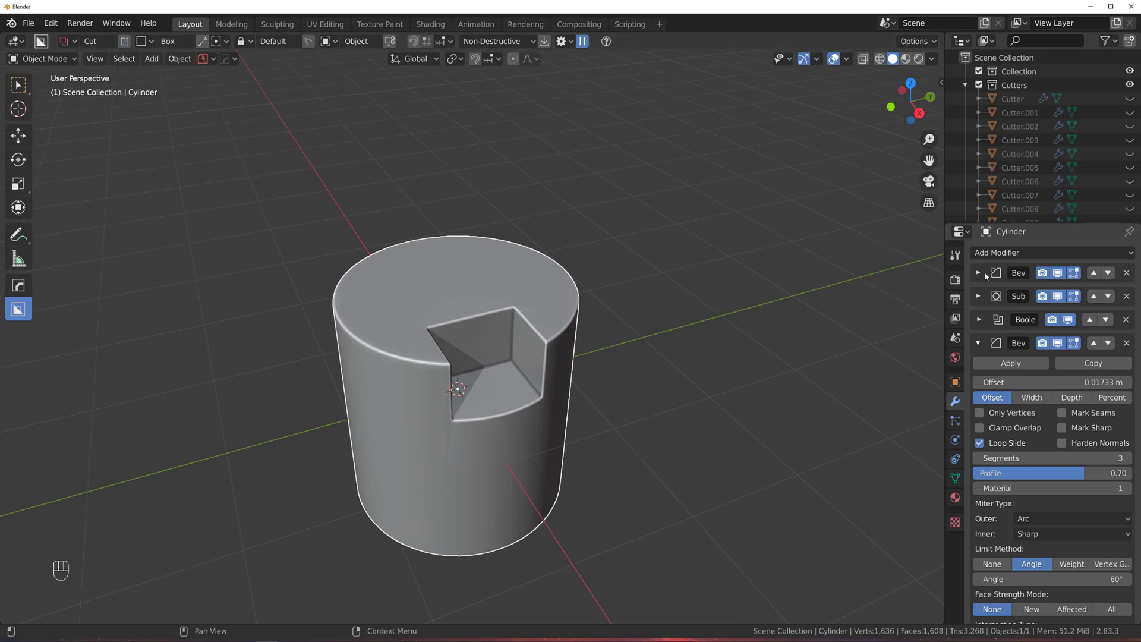
{"action": "key", "text": "q"}
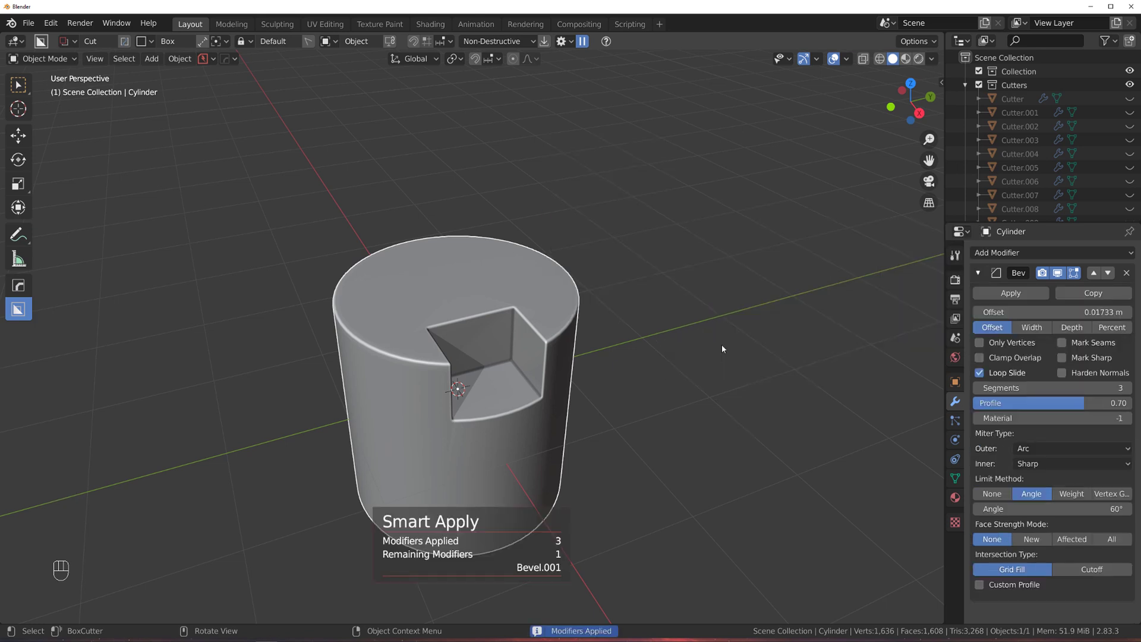
{"action": "left_click", "coordinate": [983, 278]}
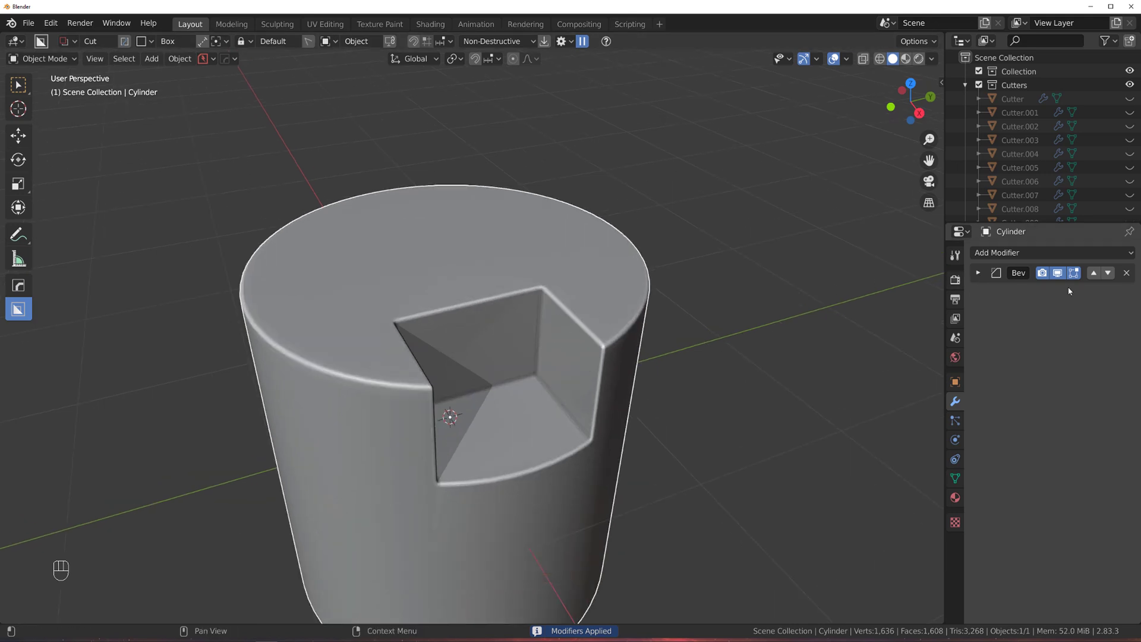
{"action": "key", "text": "Tab"}
{"action": "key", "text": "Tab"}
Orbit the cylinder and BoxCut a rectangular notch into its top edge
{"action": "key", "text": "q"}
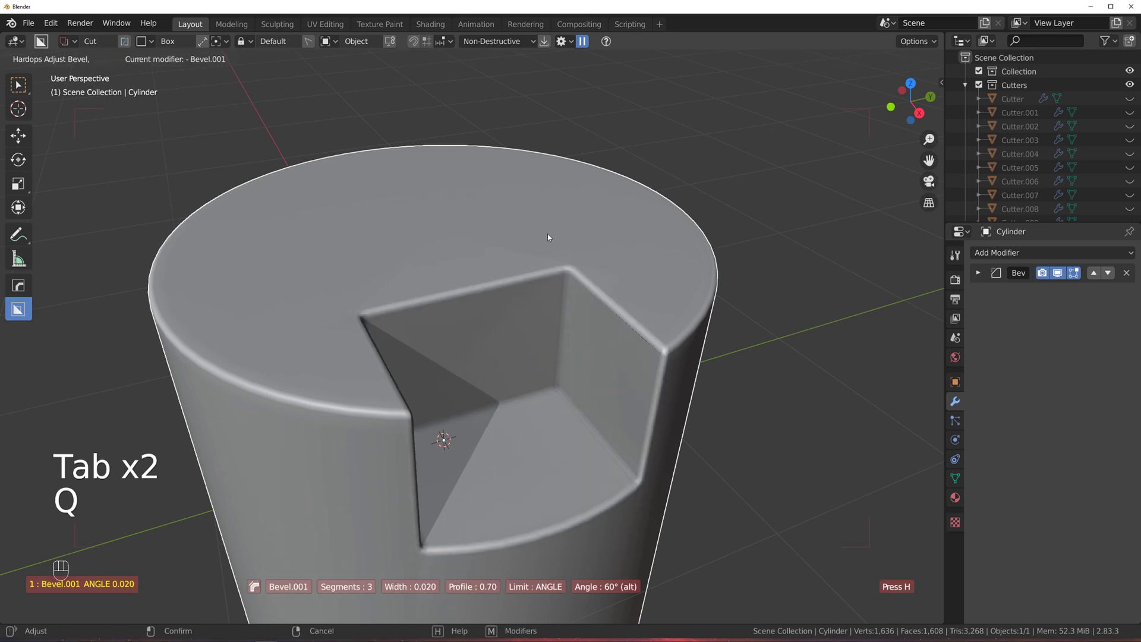
{"action": "middle_click", "coordinate": [485, 270]}
{"action": "left_click_drag", "start_coordinate": [566, 304], "coordinate": [621, 388]}
{"action": "left_click_drag", "start_coordinate": [586, 369], "coordinate": [546, 342]}
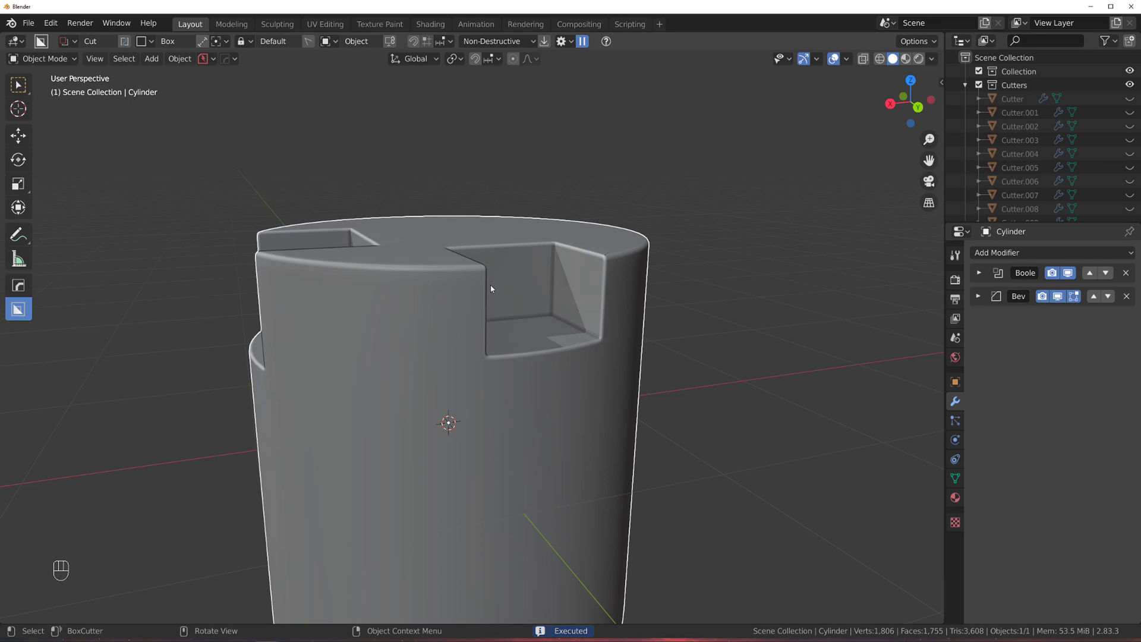
{"action": "left_click_drag", "start_coordinate": [504, 312], "coordinate": [614, 324]}
{"action": "left_click", "coordinate": [613, 324]}
{"action": "right_click", "coordinate": [614, 324]}
Draw and confirm a second box cut across the top rim
{"action": "left_click_drag", "start_coordinate": [371, 315], "coordinate": [242, 486]}
{"action": "key", "text": "Tab"}
{"action": "key", "text": "Tab"}
{"action": "left_click_drag", "start_coordinate": [501, 286], "coordinate": [456, 286]}
{"action": "left_click_drag", "start_coordinate": [494, 273], "coordinate": [431, 268]}
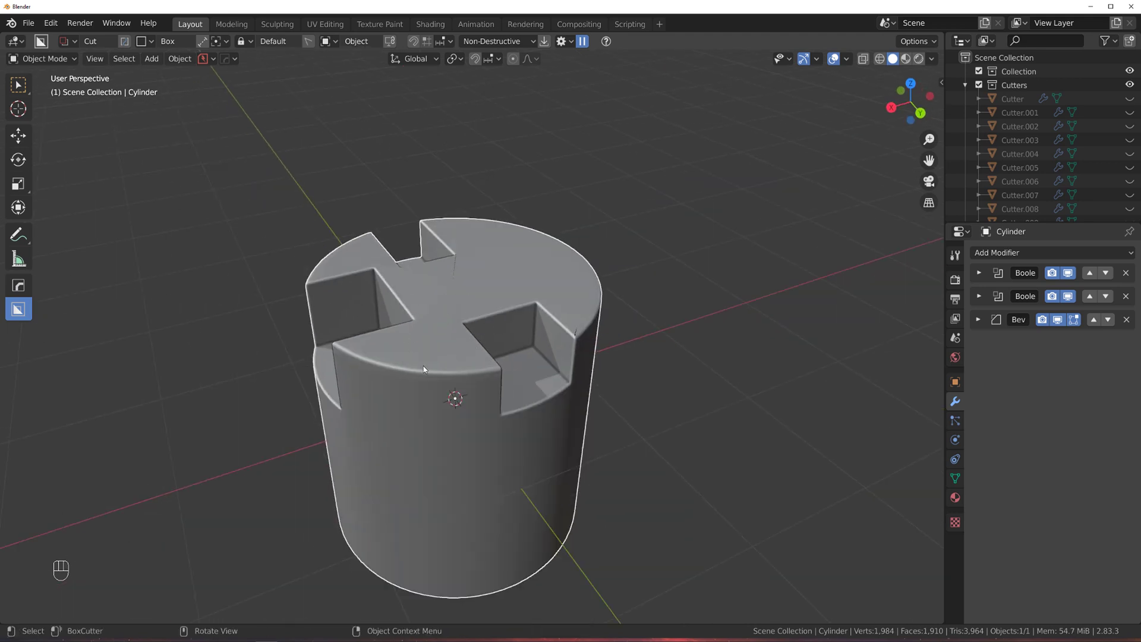
Add a Weighted Normal modifier with Keep Sharp after the bevel and collapse its panel
{"action": "left_click", "coordinate": [509, 336]}
{"action": "left_click", "coordinate": [640, 284]}
{"action": "key", "text": "q"}
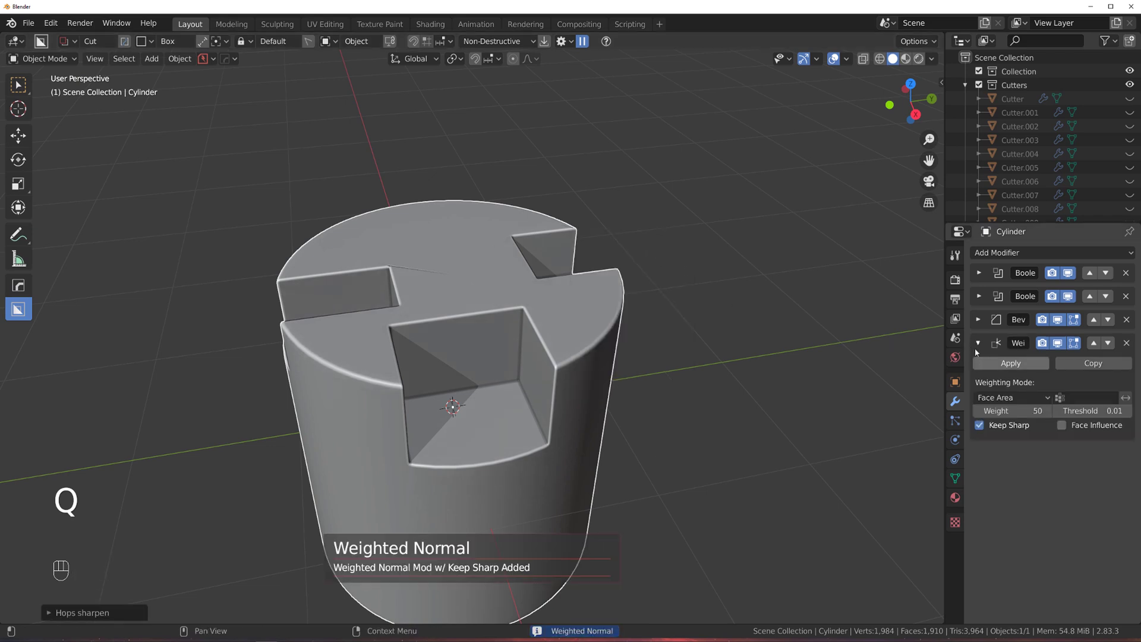
{"action": "left_click", "coordinate": [982, 346]}
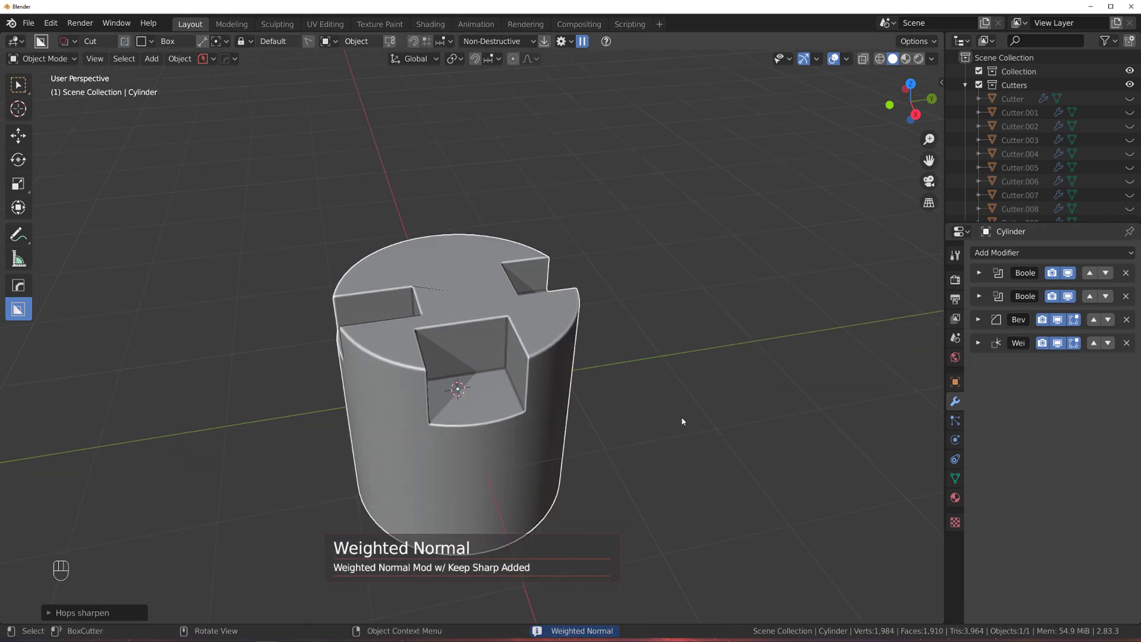
{"action": "left_click", "coordinate": [610, 382]}
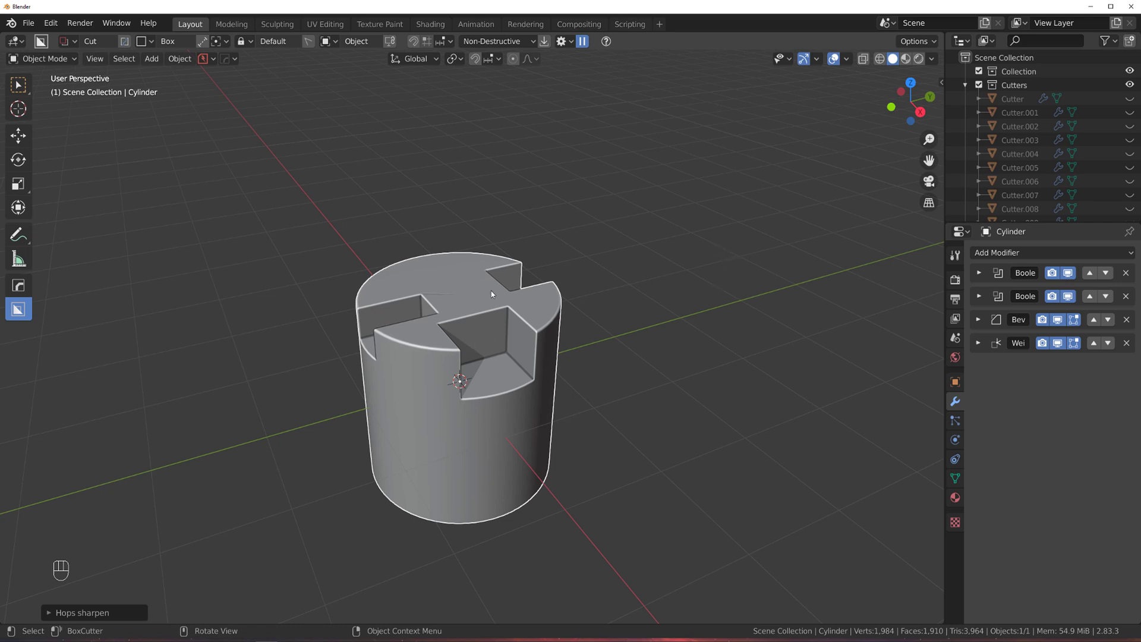
{"action": "left_click_drag", "start_coordinate": [598, 325], "coordinate": [622, 299]}
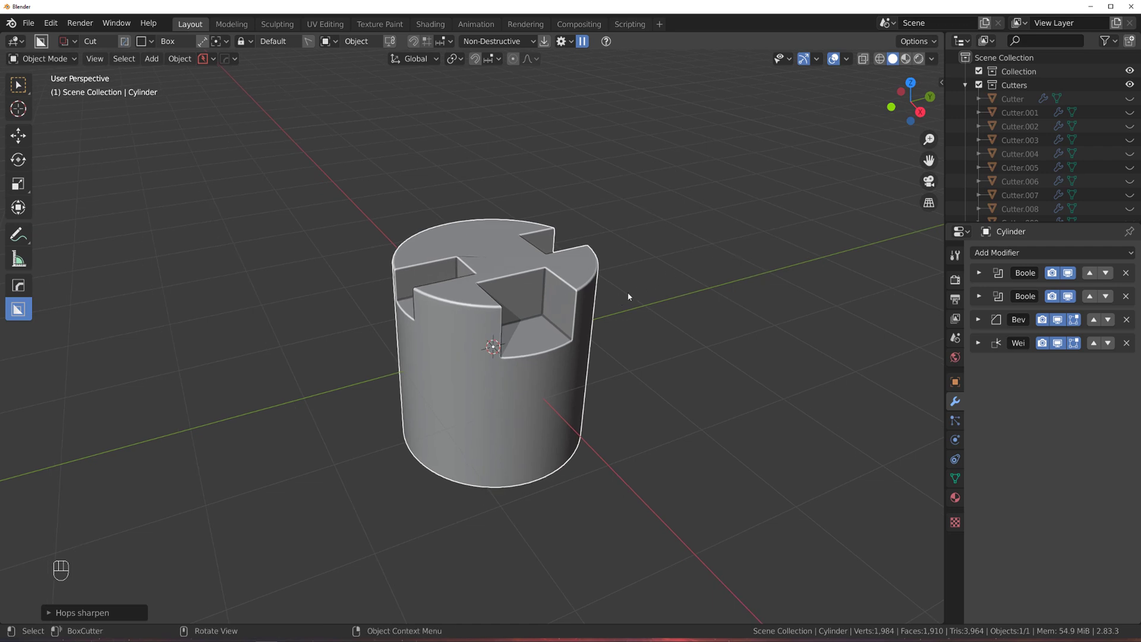
Add a HardOps Mirror on the Y axis to mirror the notched top, then collapse its settings
{"action": "key", "text": "alt+x"}
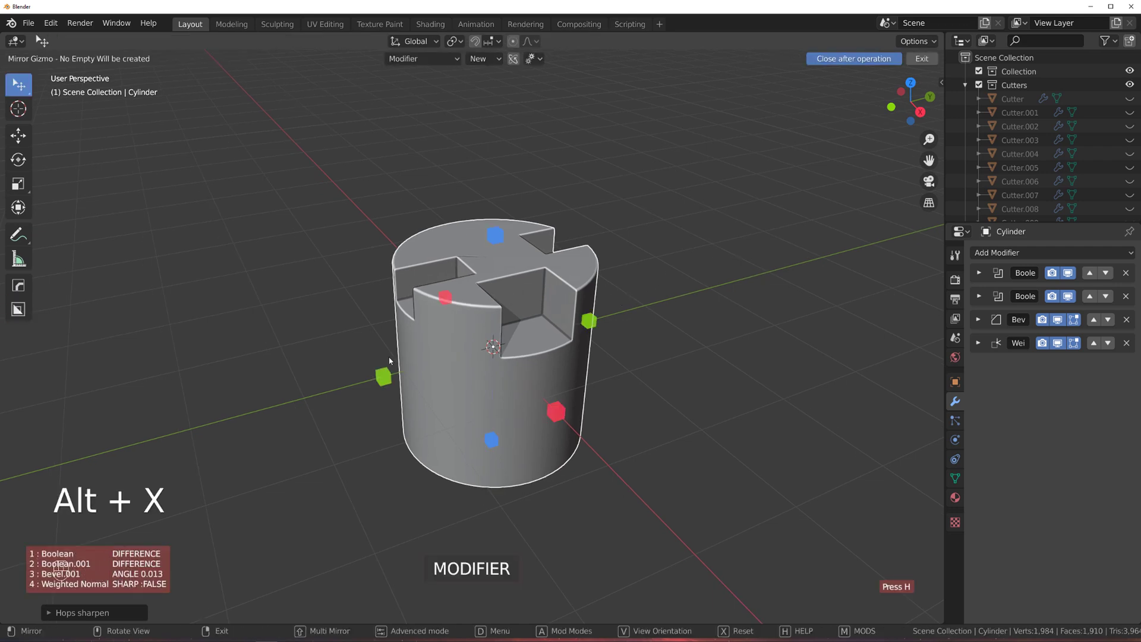
{"action": "left_click", "coordinate": [388, 379]}
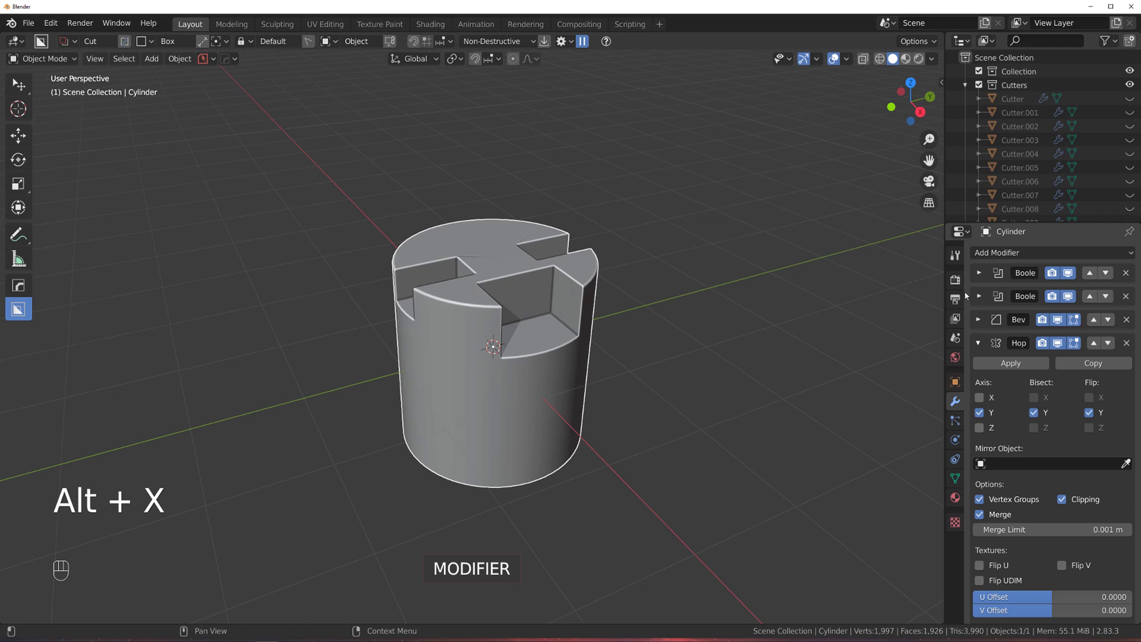
{"action": "left_click", "coordinate": [972, 339]}
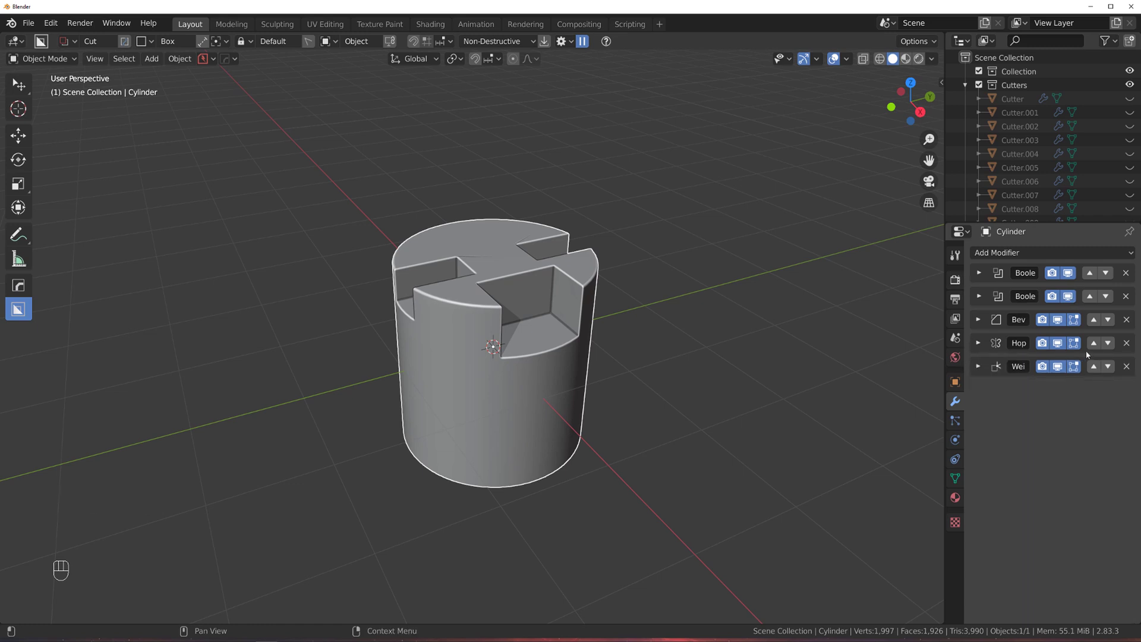
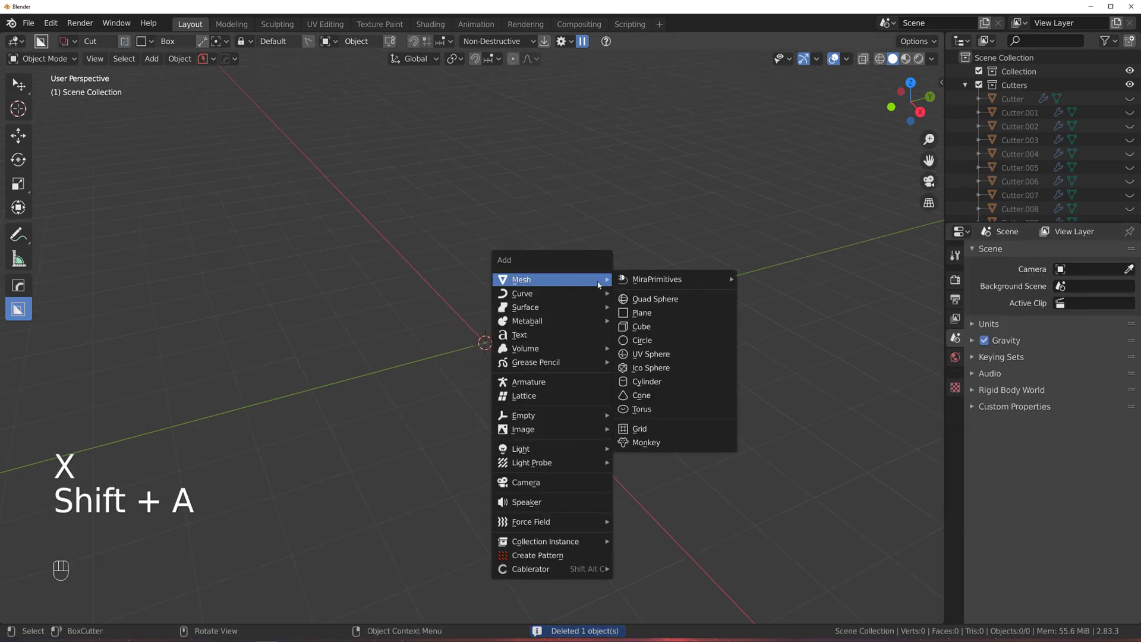
Scale the new plane and thicken it into a slab with a HardOps Solidify
{"action": "key", "text": "s"}
{"action": "left_click_drag", "start_coordinate": [664, 358], "coordinate": [685, 336]}
{"action": "key", "text": "q"}
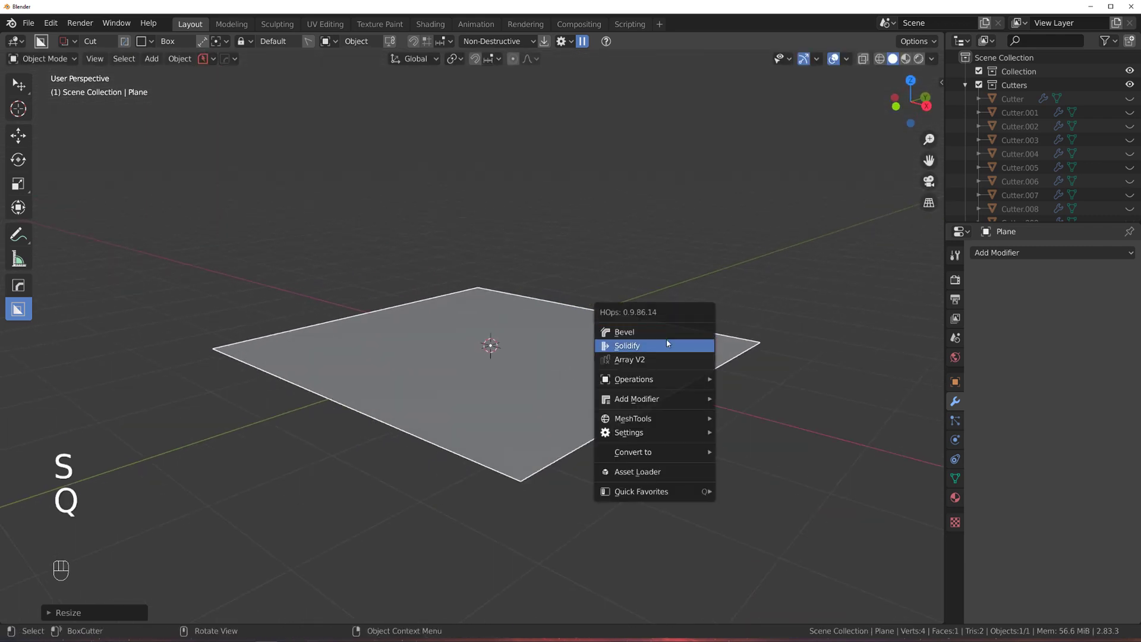
{"action": "left_click_drag", "start_coordinate": [566, 346], "coordinate": [634, 350]}
BoxCut a shallow rectangular recess along the slab's edge
{"action": "key", "text": "q"}
{"action": "key", "text": "q"}
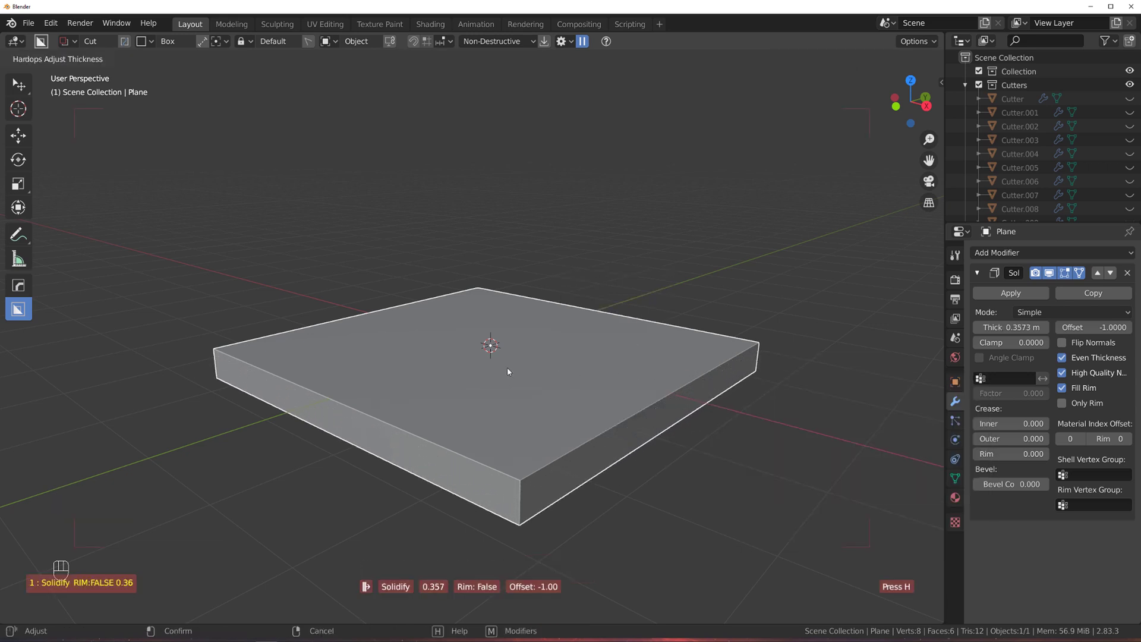
{"action": "middle_click", "coordinate": [485, 350]}
{"action": "left_click_drag", "start_coordinate": [499, 411], "coordinate": [567, 468]}
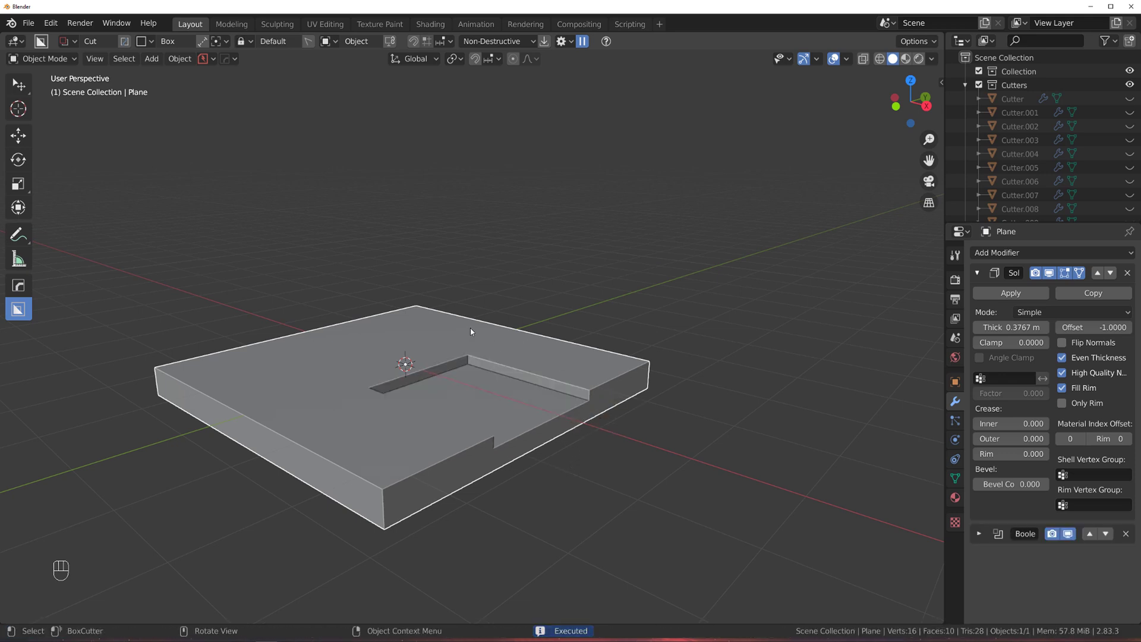
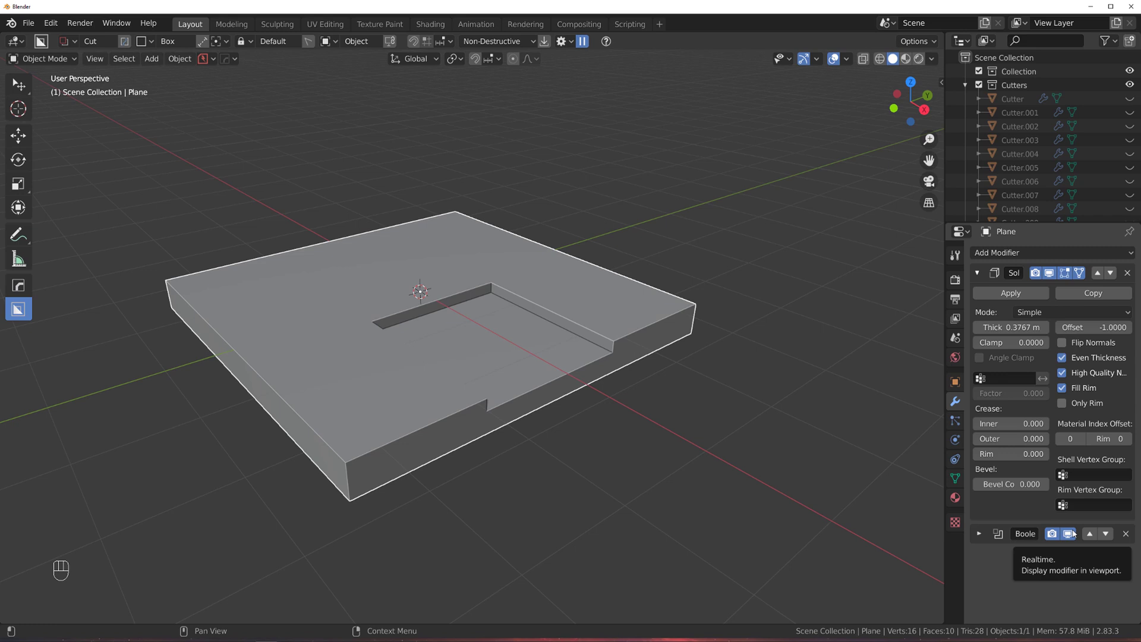
Add a HardOps bevel to the slab and move the boolean ahead of the solidify so it cuts through
{"action": "key", "text": "q"}
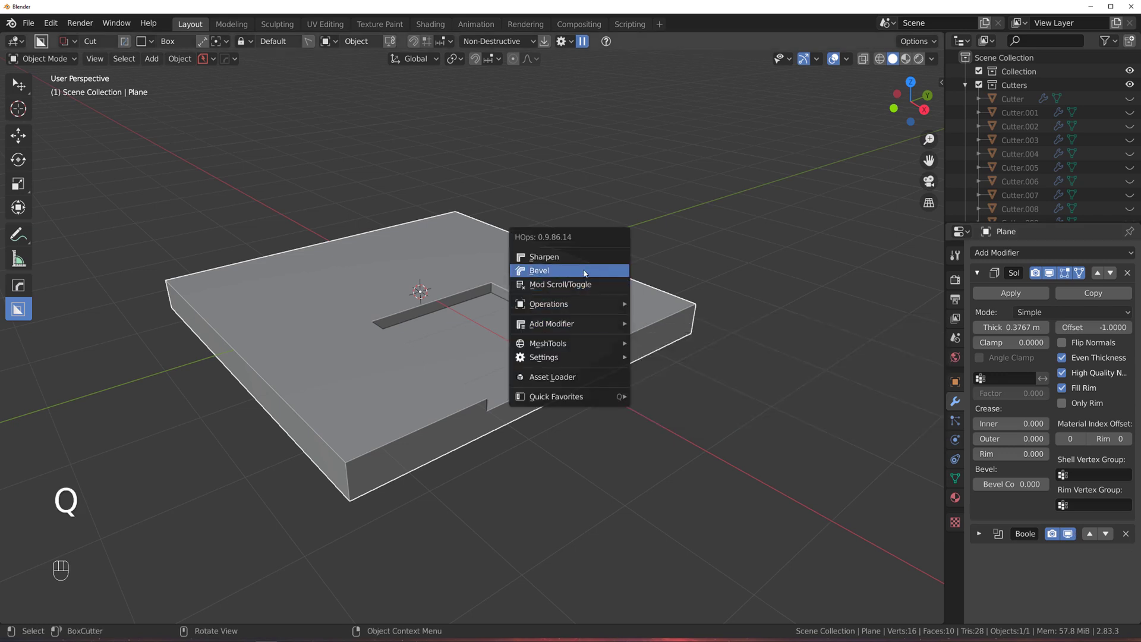
{"action": "key", "text": "ctrl+z"}
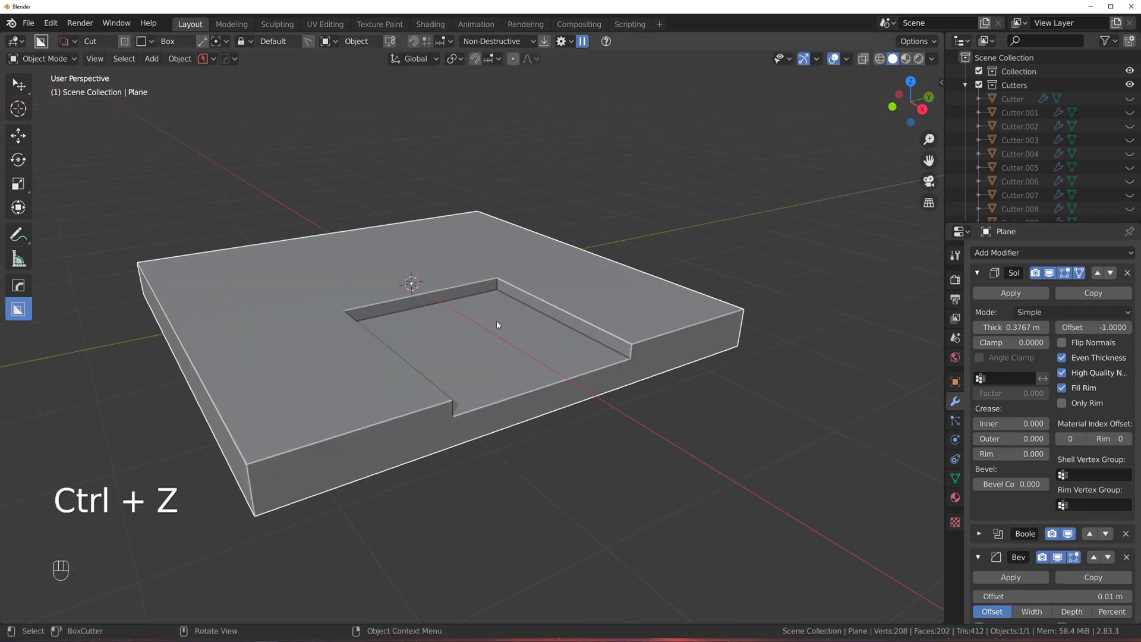
{"action": "middle_click", "coordinate": [524, 337]}
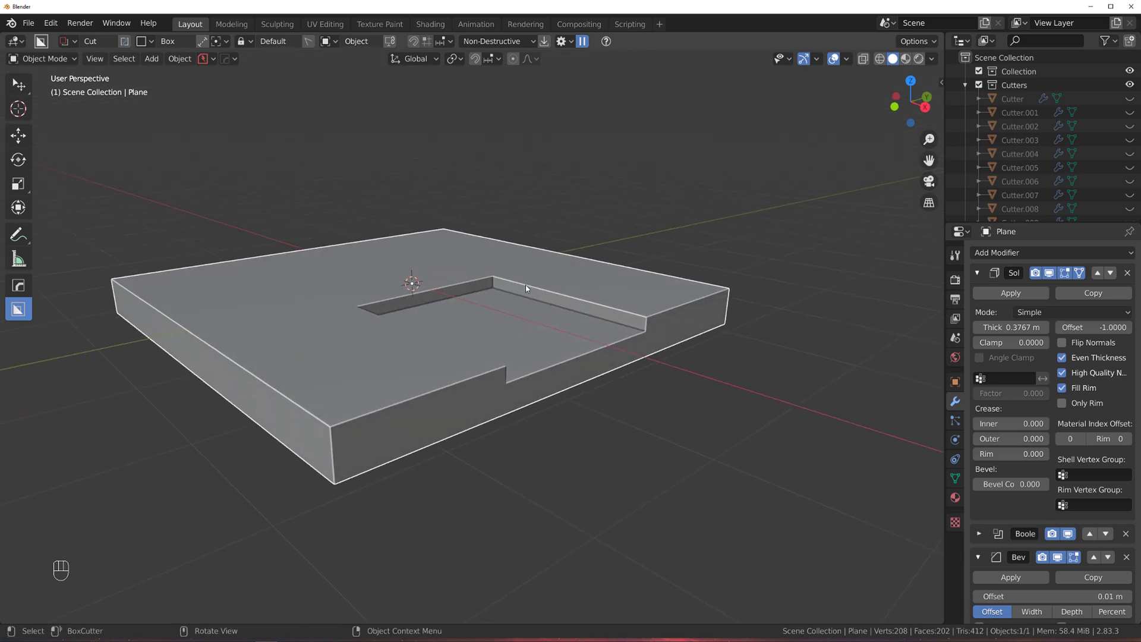
{"action": "left_click", "coordinate": [1094, 537]}
{"action": "left_click_drag", "start_coordinate": [577, 334], "coordinate": [580, 331]}
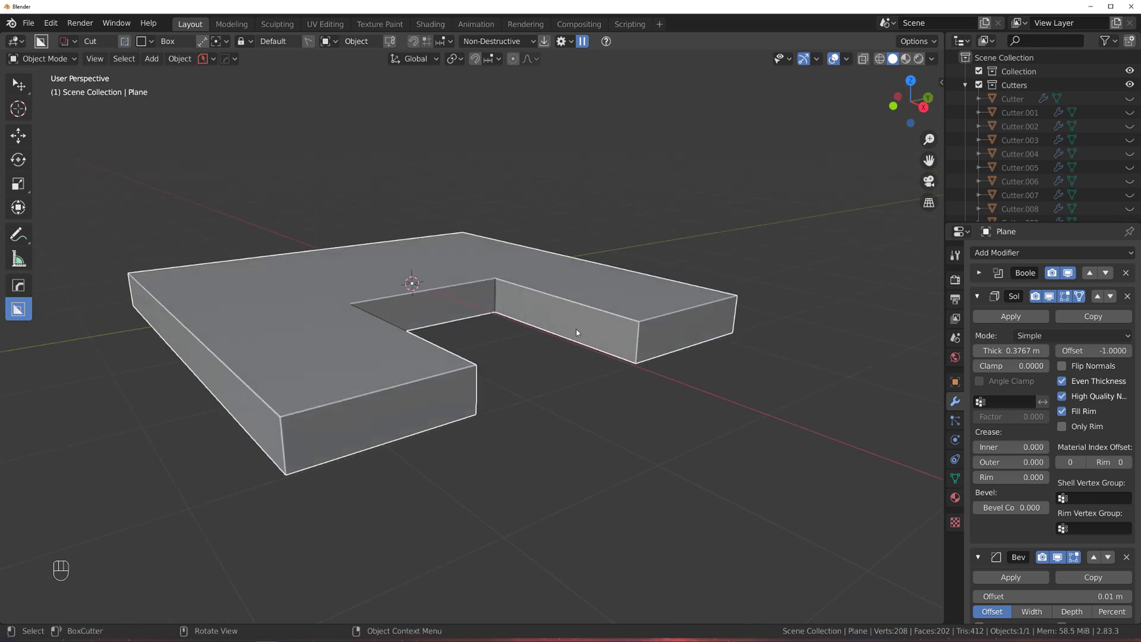
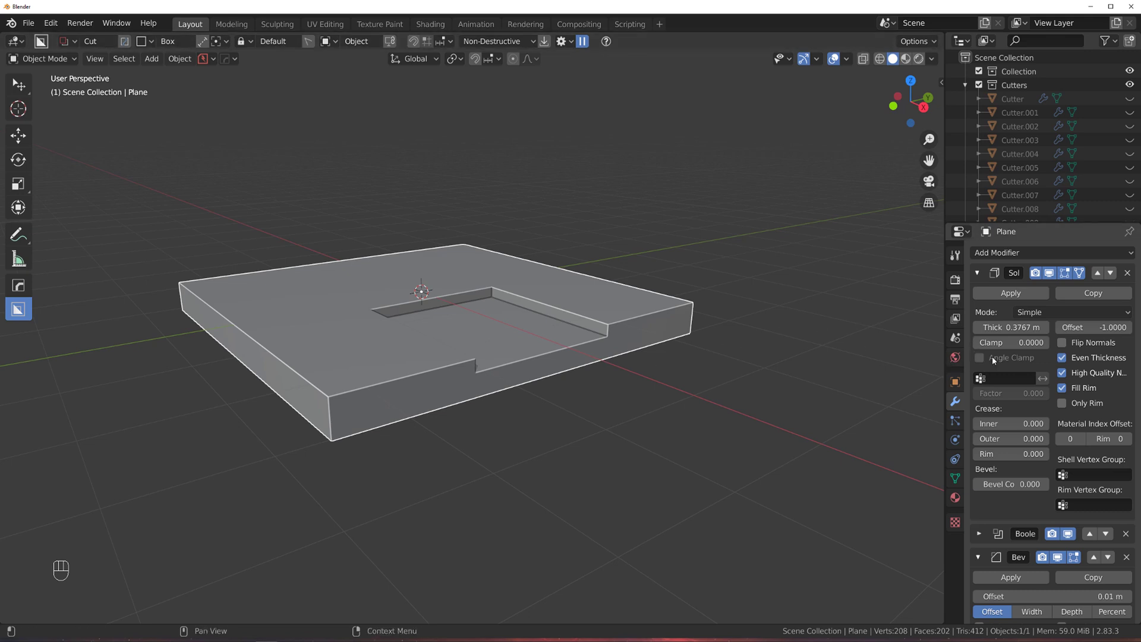
Collapse the solidify and bevel panels and add a HardOps Mirror to the slab
{"action": "left_click", "coordinate": [982, 269]}
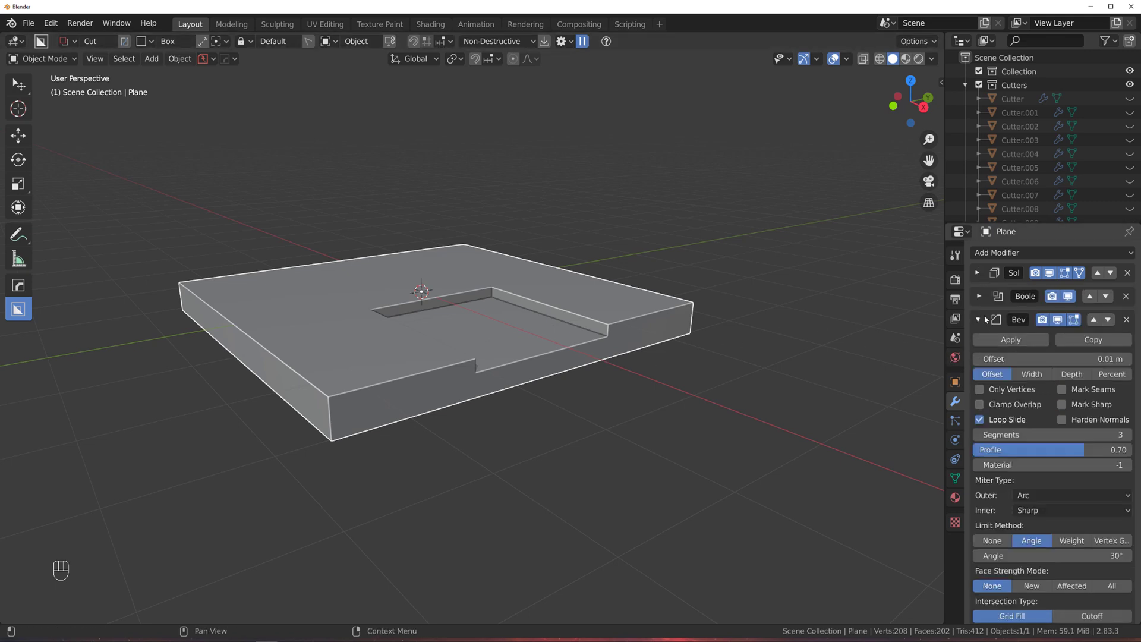
{"action": "left_click", "coordinate": [989, 317]}
{"action": "key", "text": "alt+x"}
{"action": "left_click", "coordinate": [502, 329]}
BoxCut further recesses into the slab, then delete the slab with X
{"action": "left_click_drag", "start_coordinate": [463, 310], "coordinate": [500, 320]}
{"action": "left_click_drag", "start_coordinate": [553, 303], "coordinate": [625, 306]}
{"action": "left_click_drag", "start_coordinate": [626, 306], "coordinate": [535, 299]}
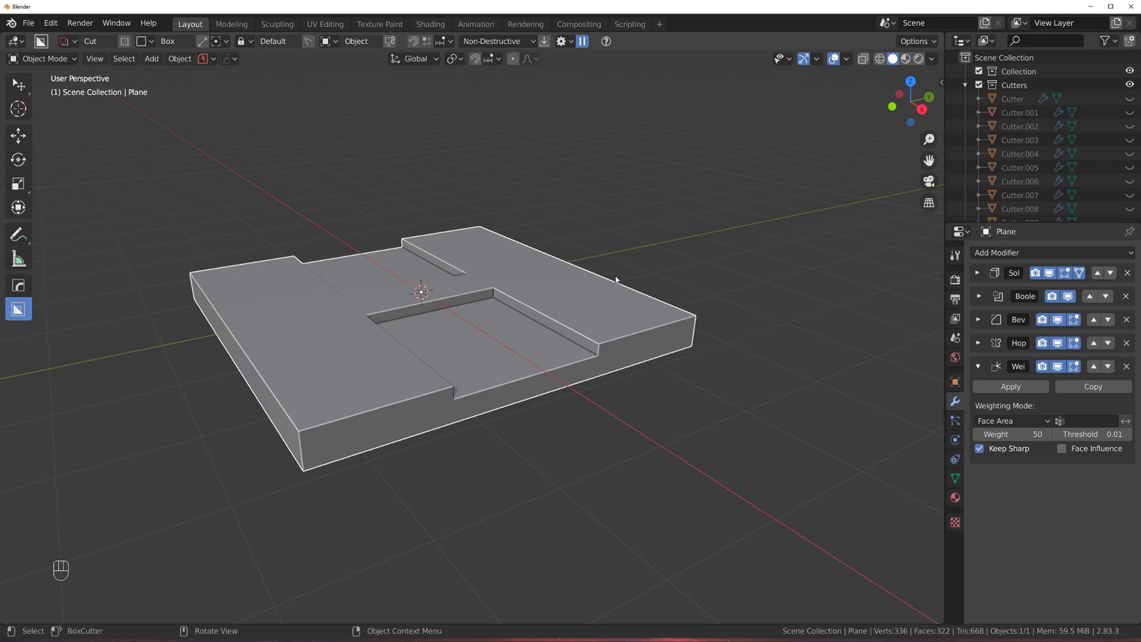
{"action": "key", "text": "ctrl+z"}
{"action": "key", "text": "x"}
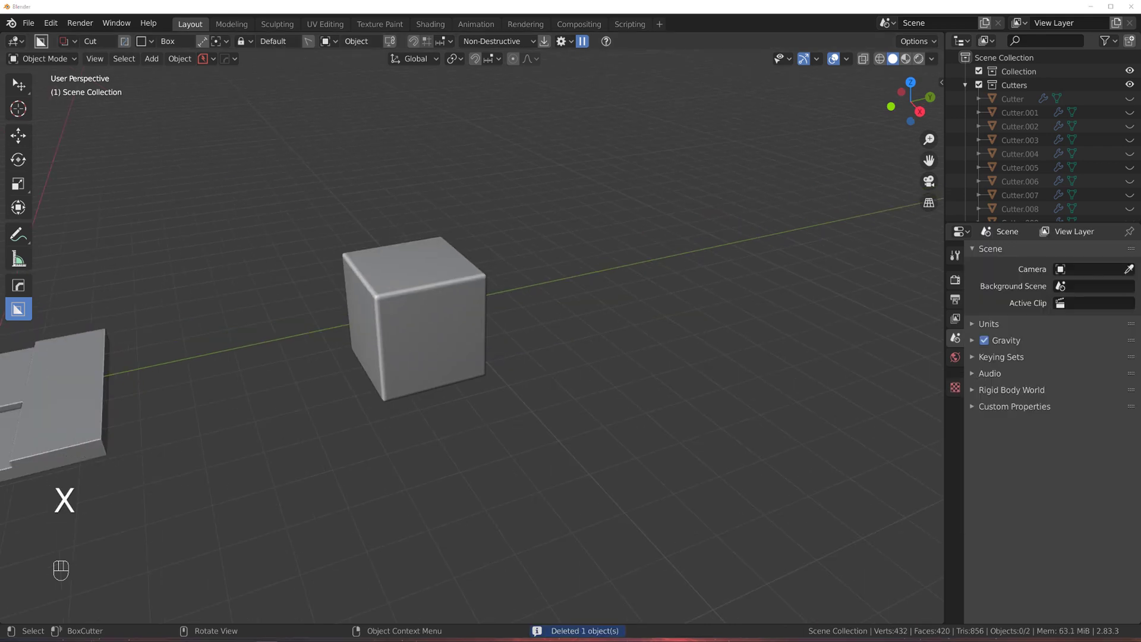